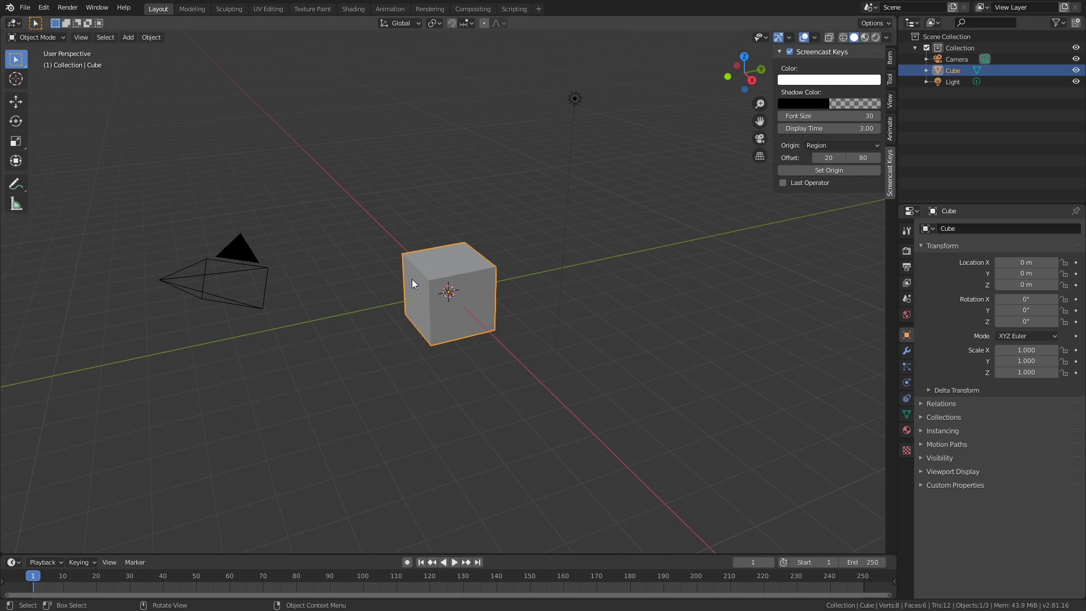
# Start a new General scene and look over the default camera and light.
pyautogui.click(27, 5)
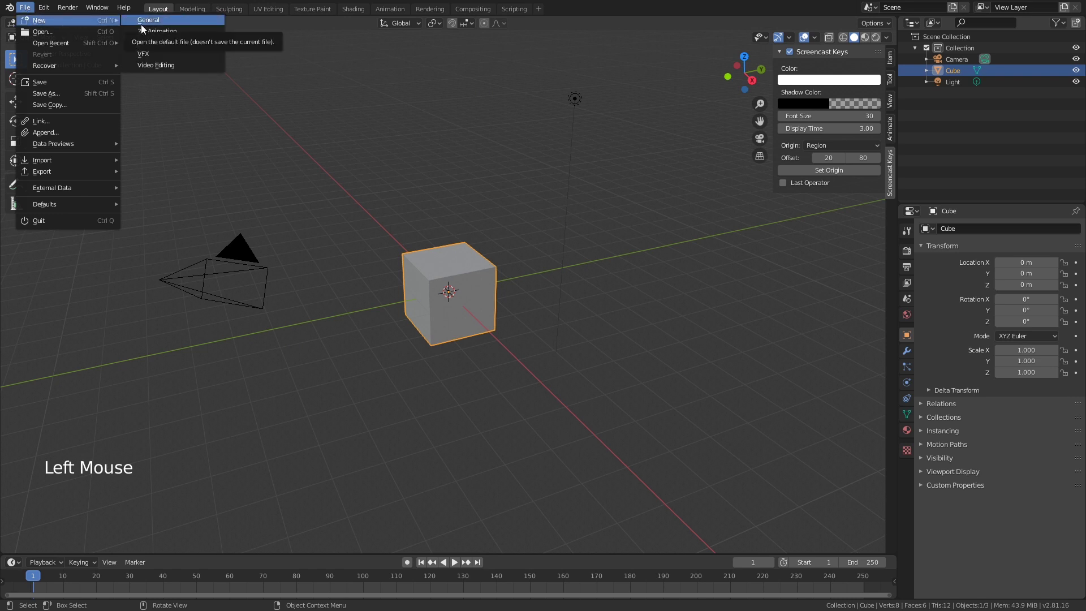
pyautogui.click(434, 126)
pyautogui.click(485, 281)
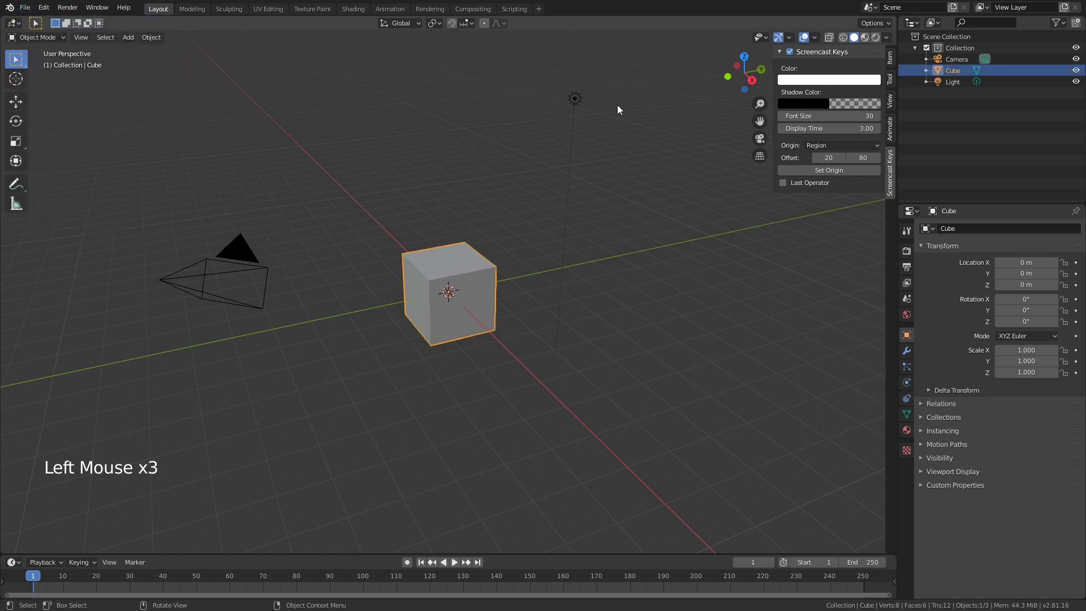
pyautogui.click(583, 103)
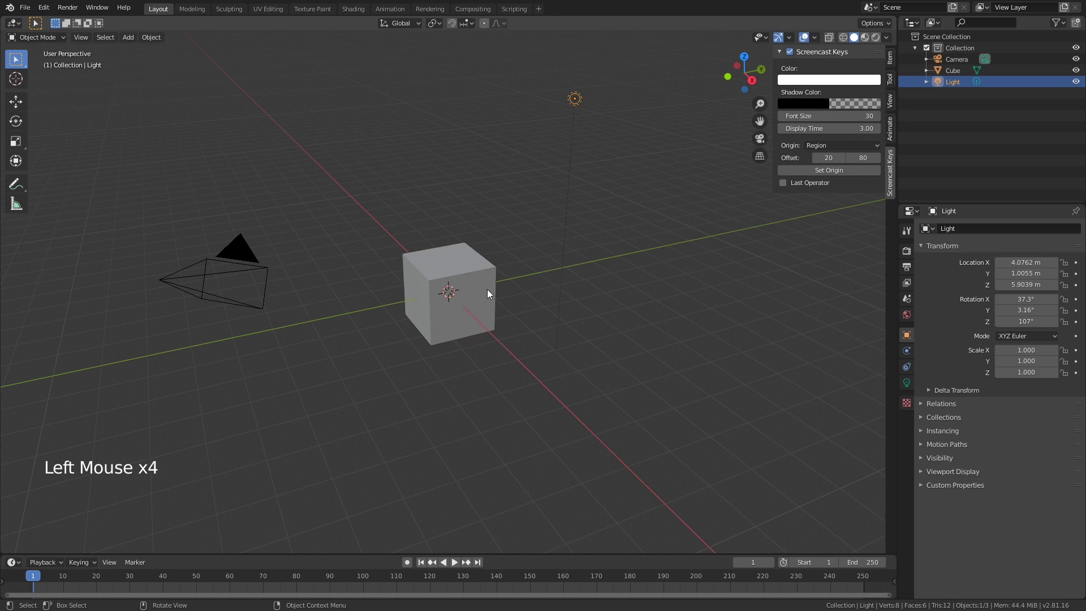
pyautogui.click(491, 293)
pyautogui.click(267, 260)
# Select the default cube and delete it, leaving only the camera and light.
pyautogui.click(428, 270)
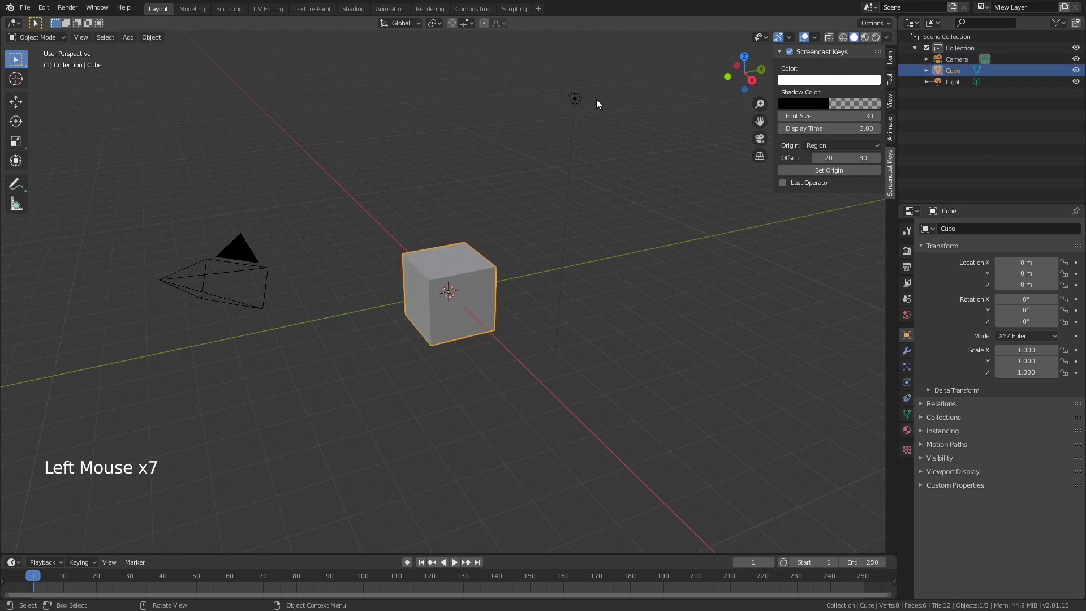
pyautogui.click(590, 103)
pyautogui.click(247, 256)
pyautogui.click(463, 277)
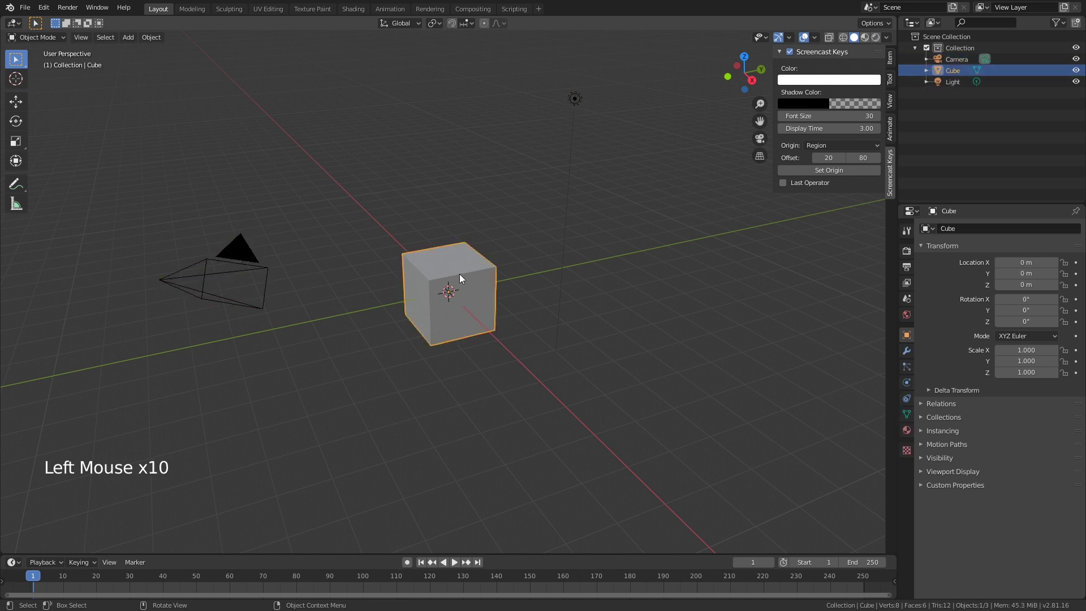
pyautogui.press('Delete')
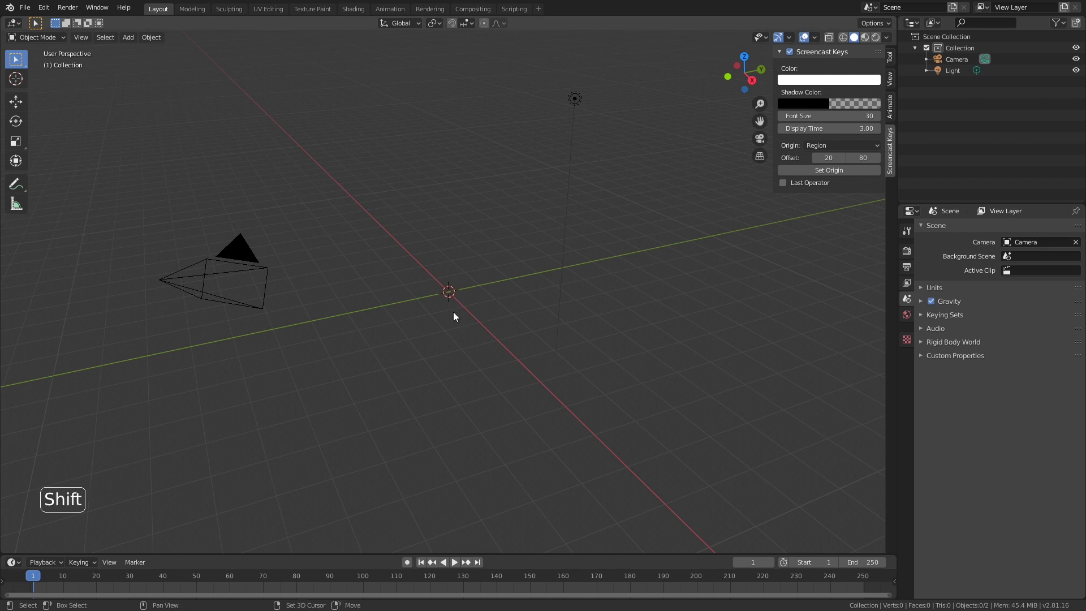
# Add a Text object at the origin and rotate it 90° about X so it stands upright.
pyautogui.press('shift+a')
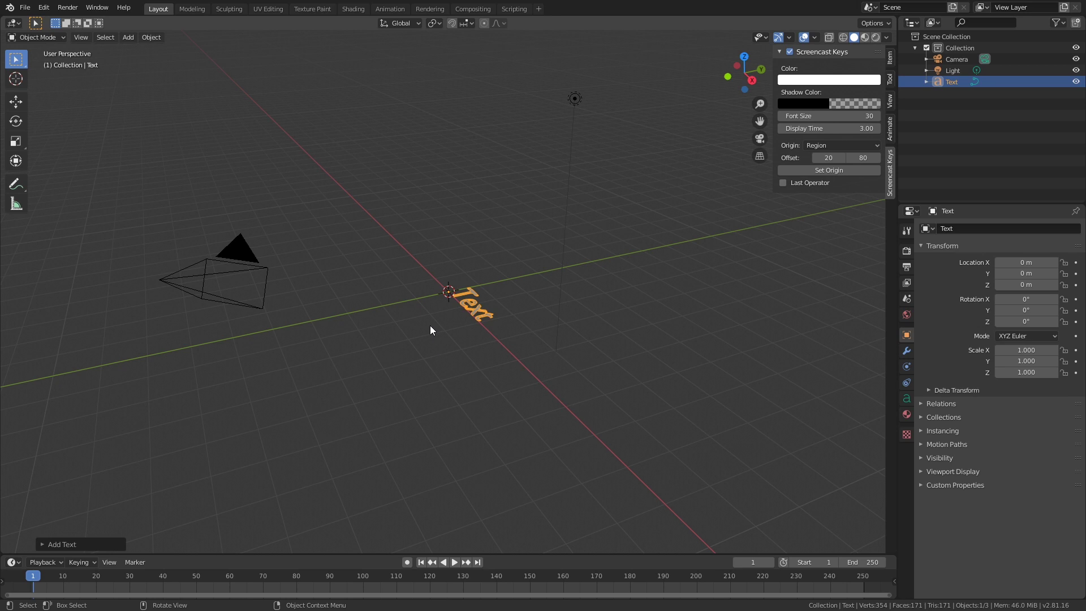
pyautogui.middleClick(427, 322)
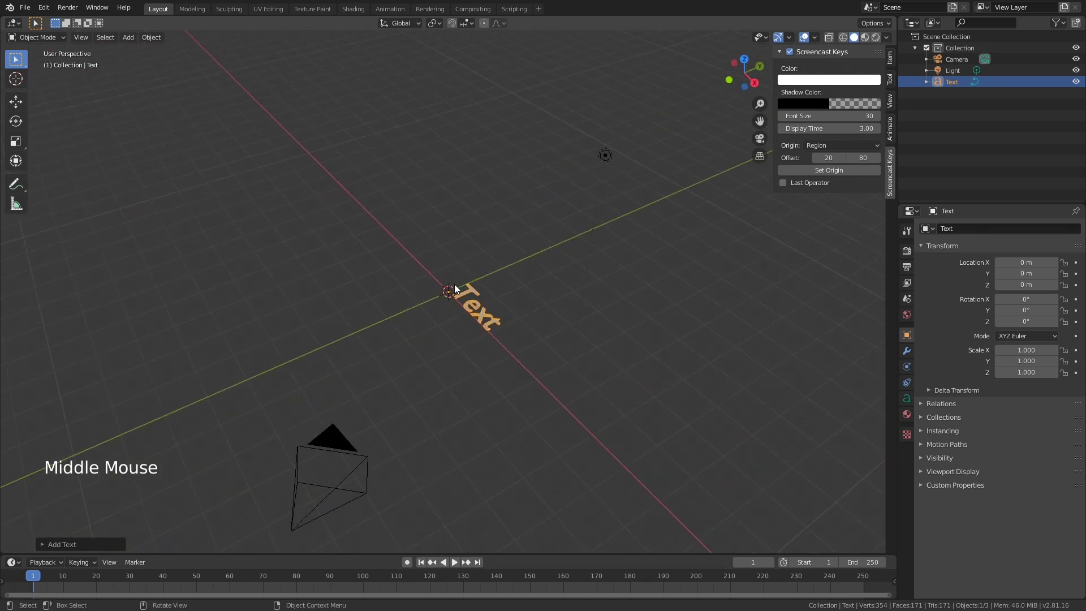
pyautogui.middleClick(487, 365)
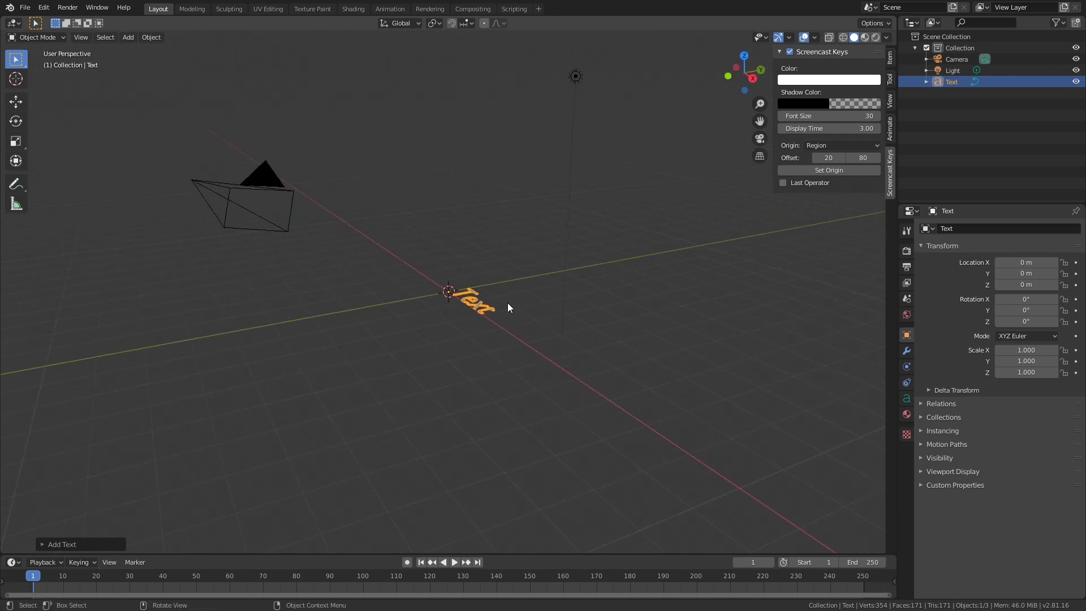
pyautogui.press('r')
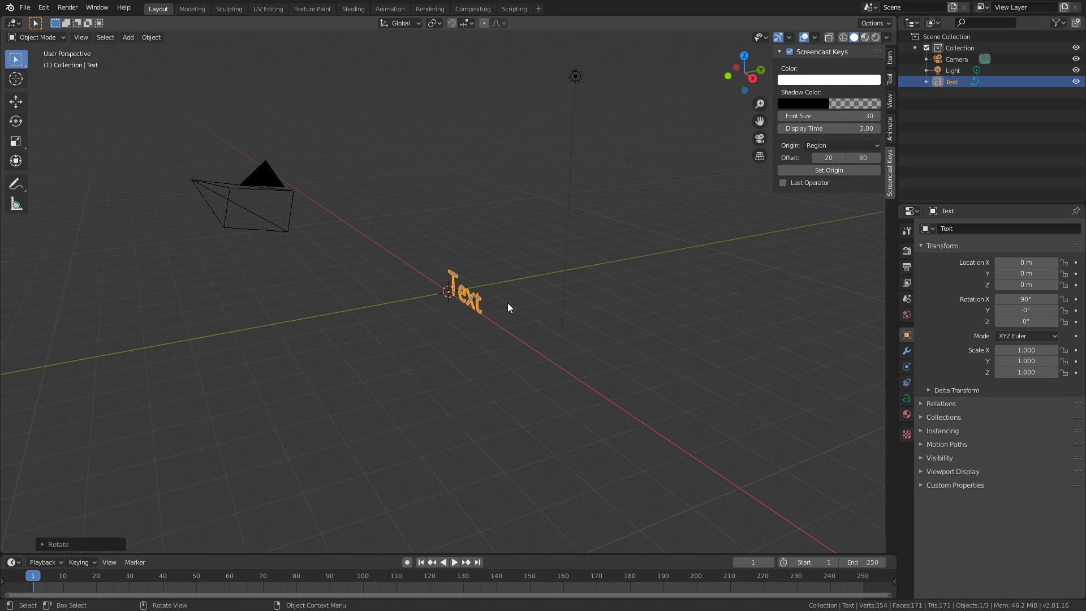
pyautogui.middleClick(425, 337)
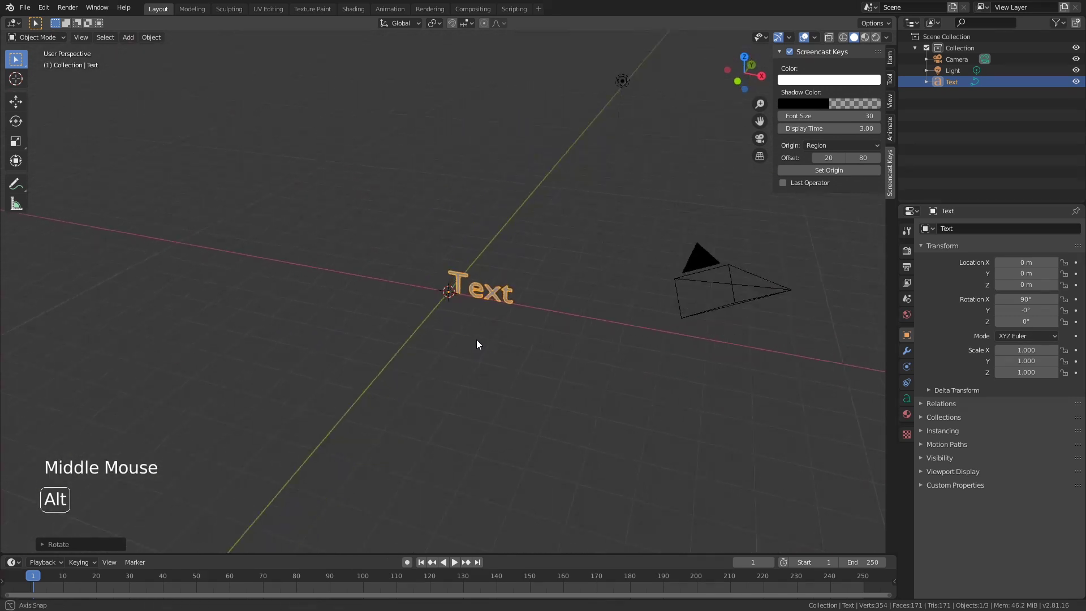
pyautogui.scroll(3)
pyautogui.middleClick(442, 362)
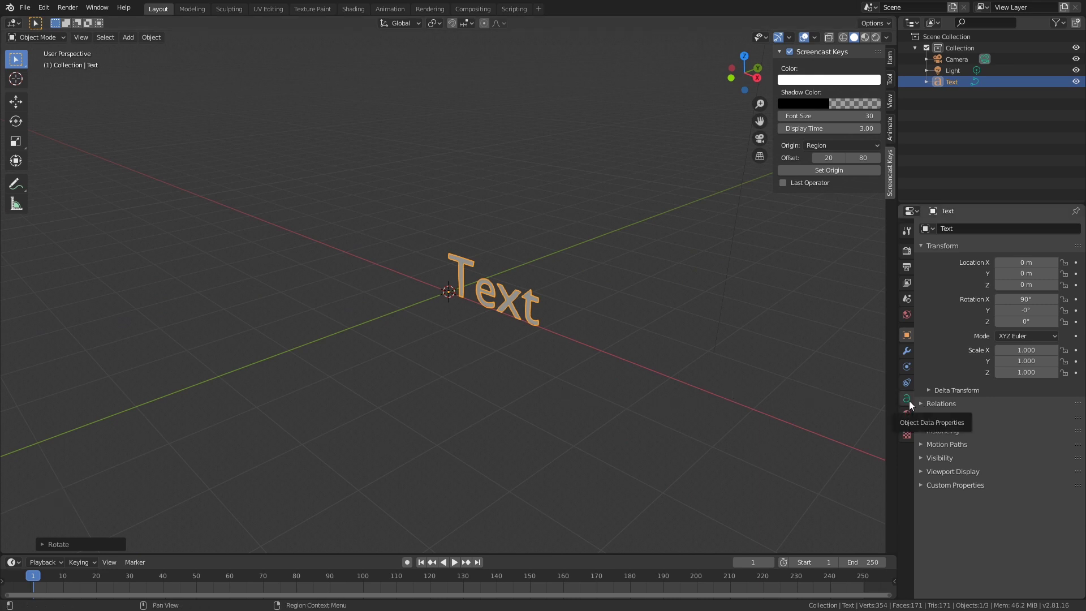
# In the text's Geometry settings set Extrude to 0.09 m and inspect the thickened letters.
pyautogui.click(912, 405)
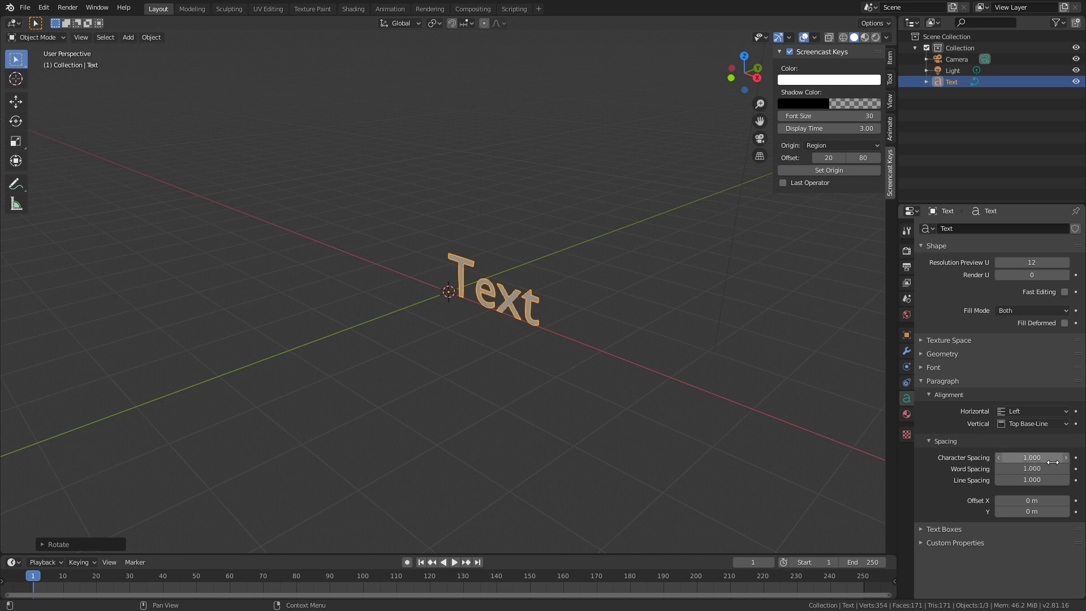
pyautogui.click(927, 357)
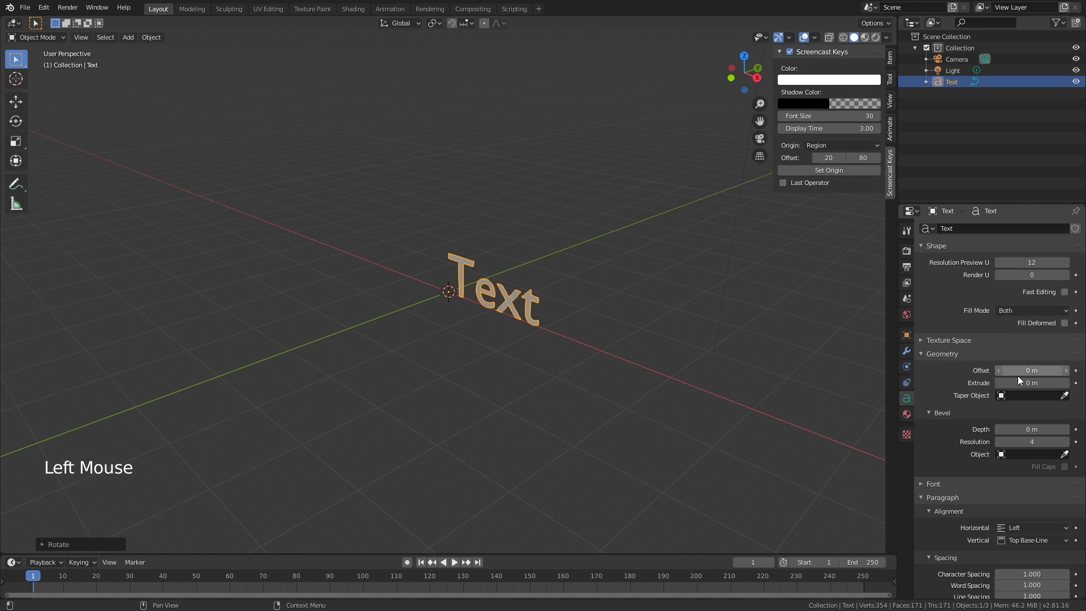
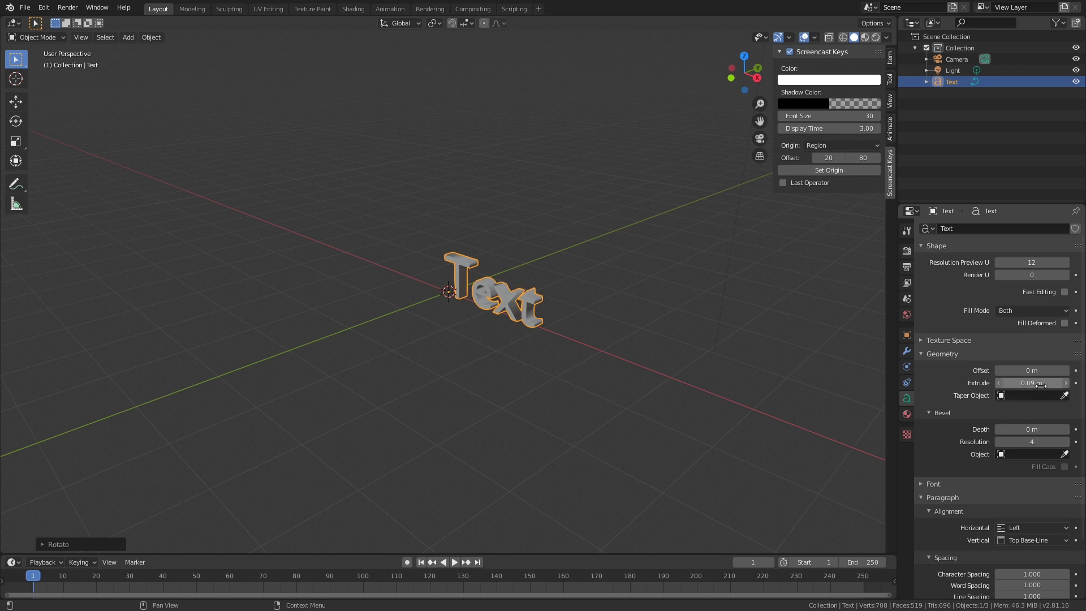
pyautogui.middleClick(555, 367)
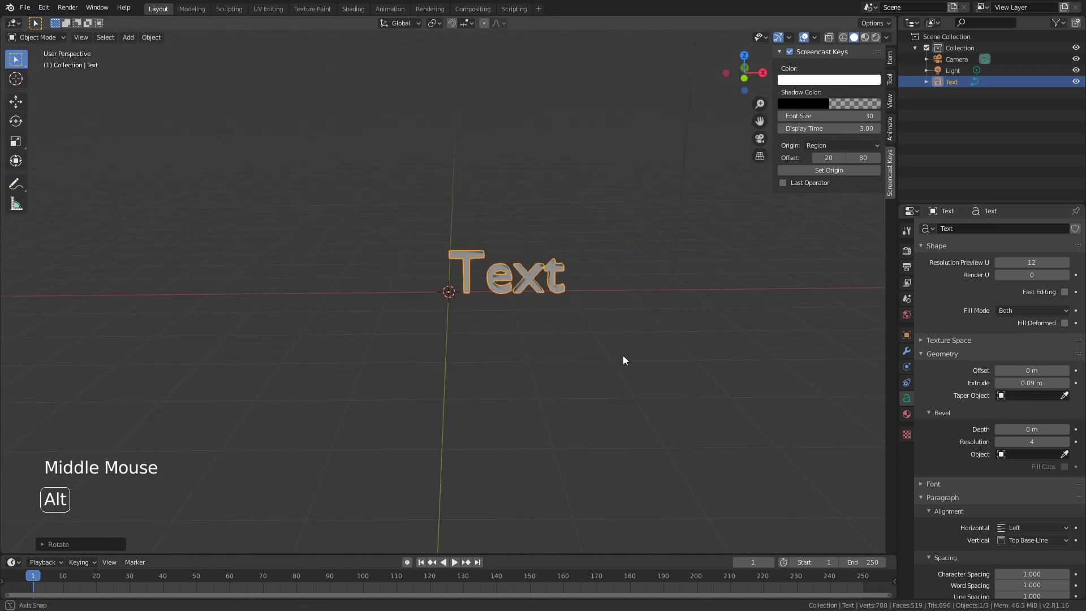
pyautogui.scroll(-3)
pyautogui.middleClick(503, 351)
pyautogui.scroll(3)
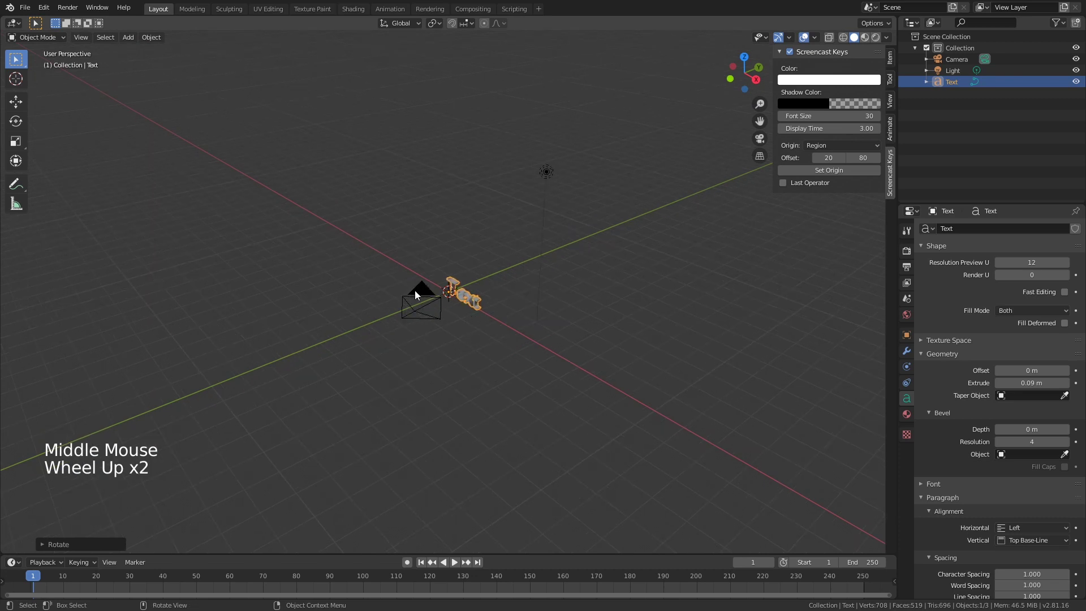
pyautogui.middleClick(470, 337)
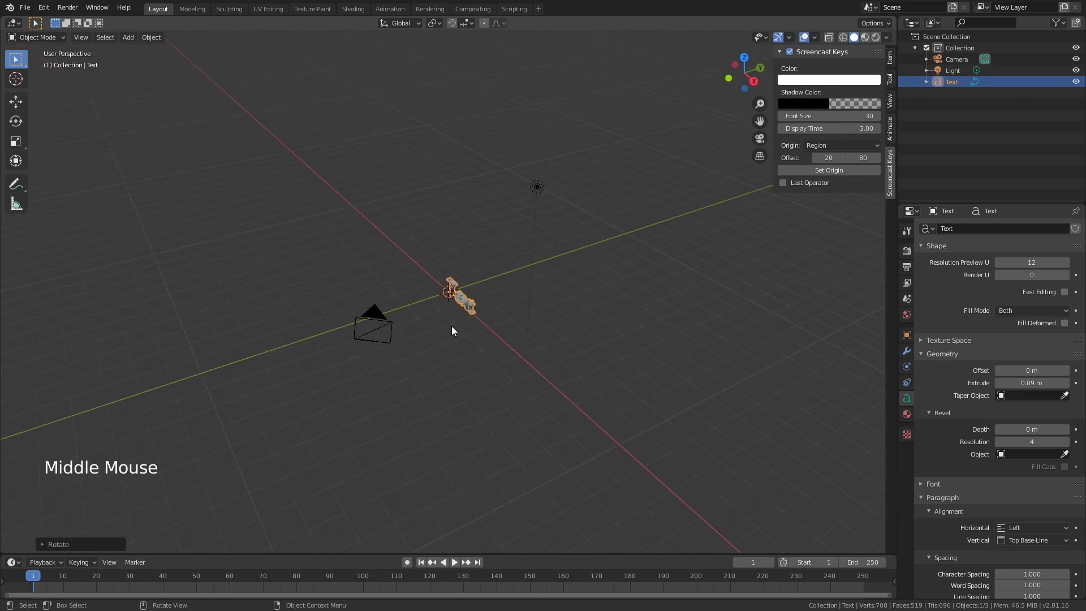
pyautogui.middleClick(469, 357)
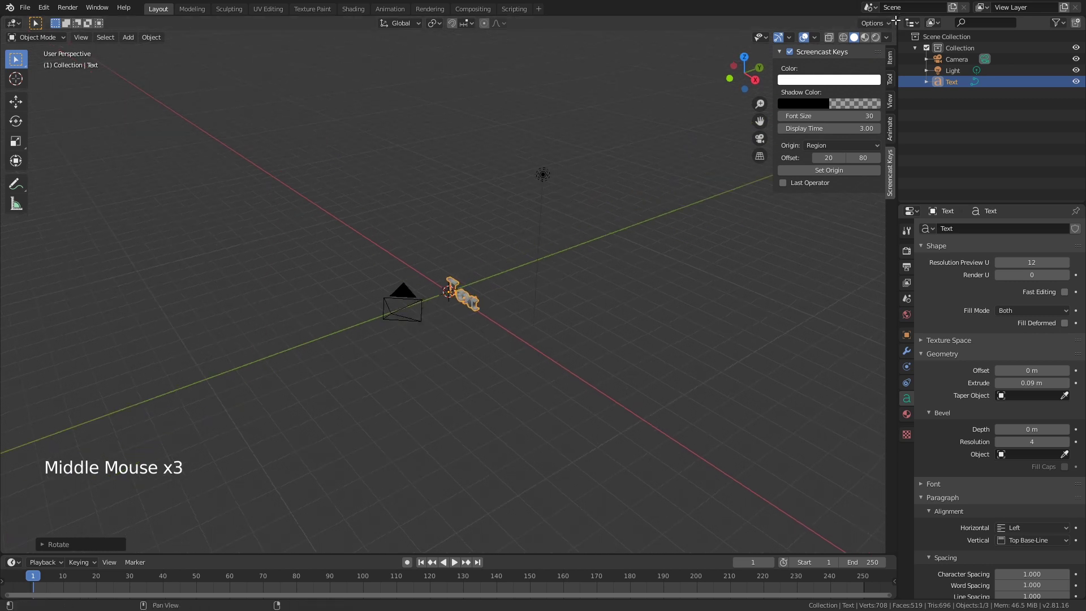
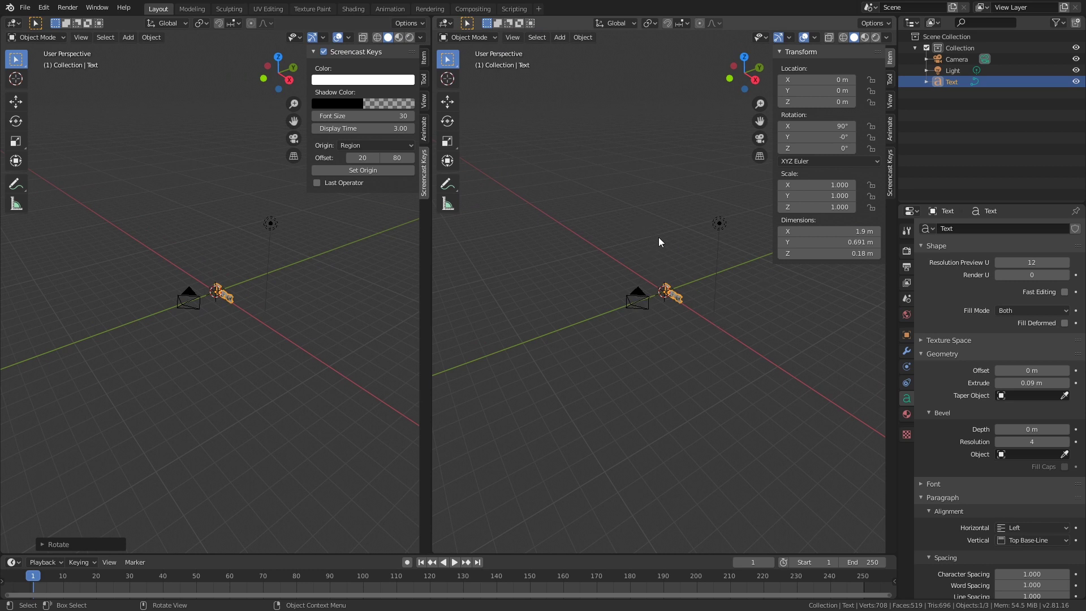
# Switch the right view to look through the camera, then review and close the input preferences.
pyautogui.press('KP_0')
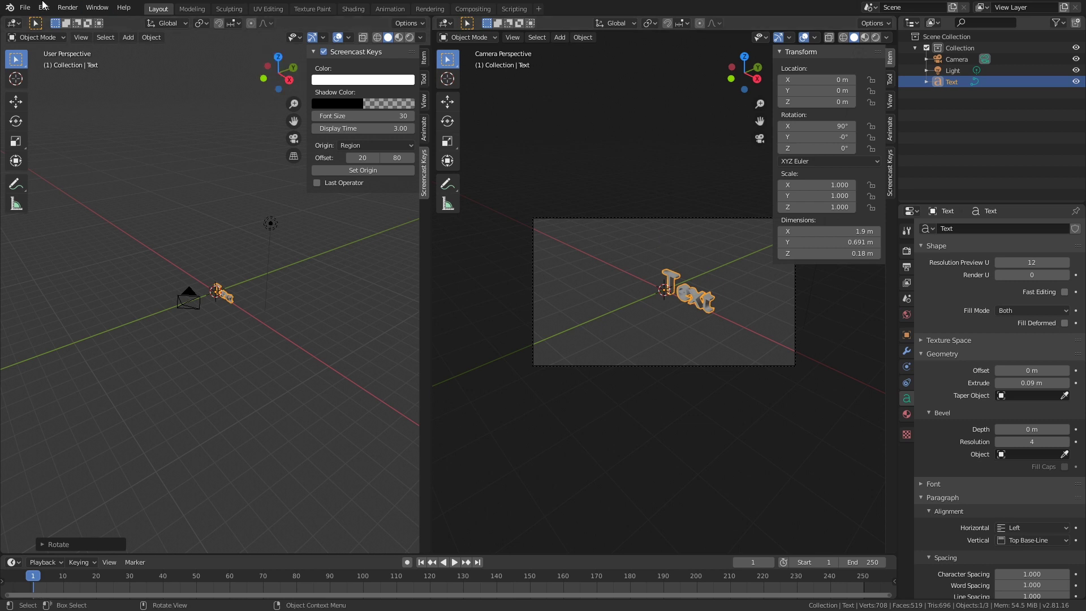
pyautogui.click(28, 7)
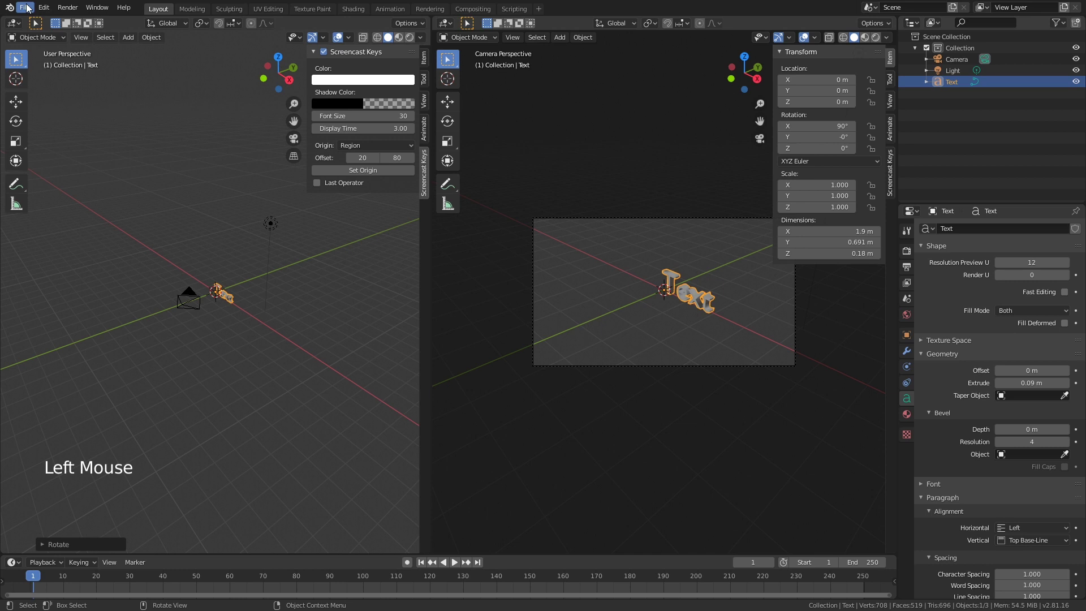
pyautogui.click(47, 9)
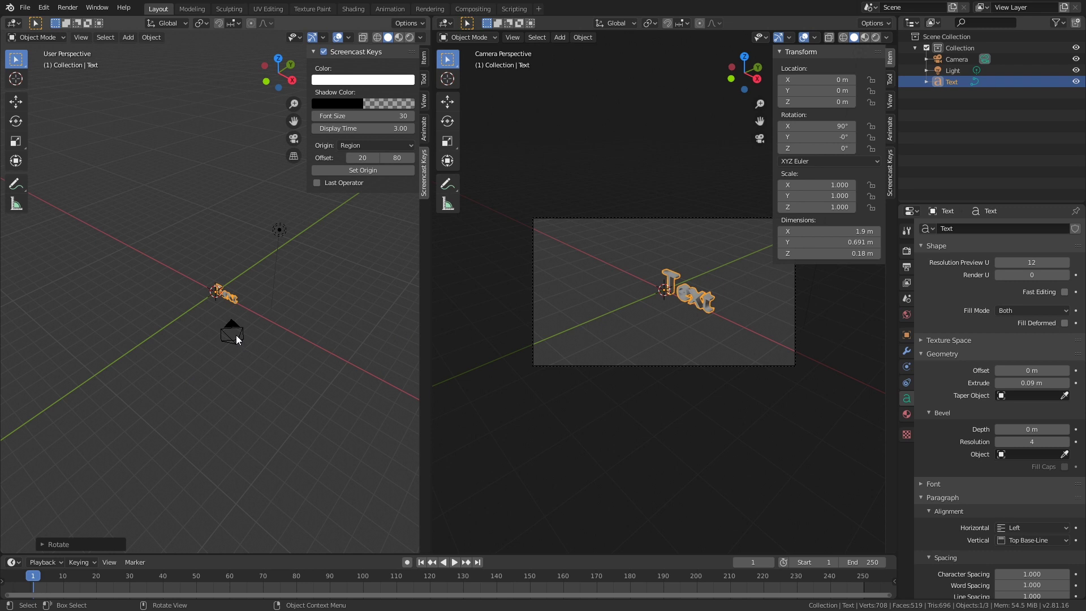
# Select the camera and drag it sideways along X with the Move tool.
pyautogui.click(241, 338)
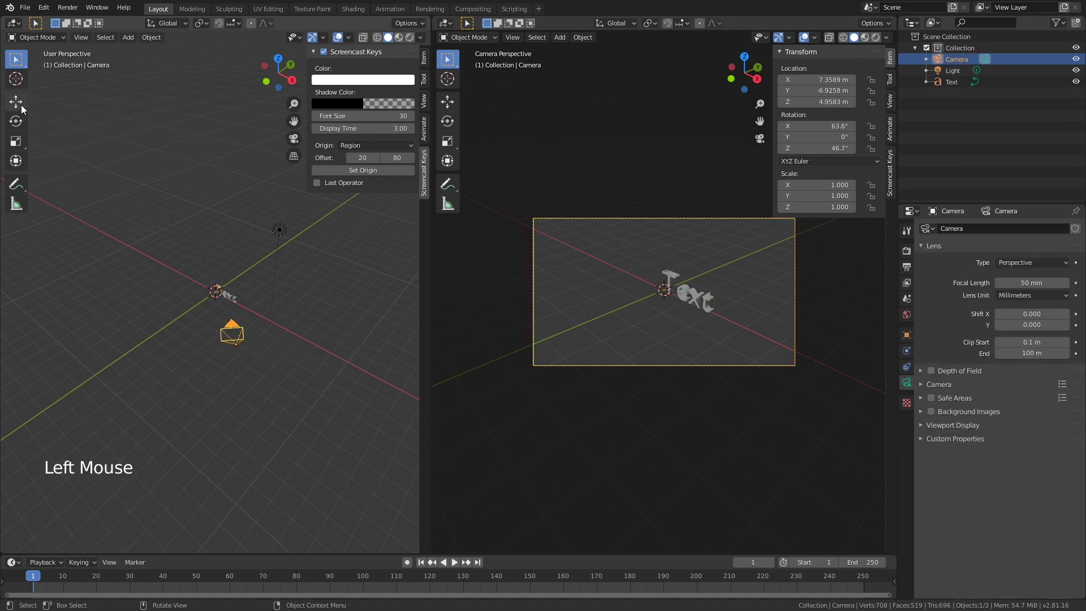
pyautogui.click(24, 110)
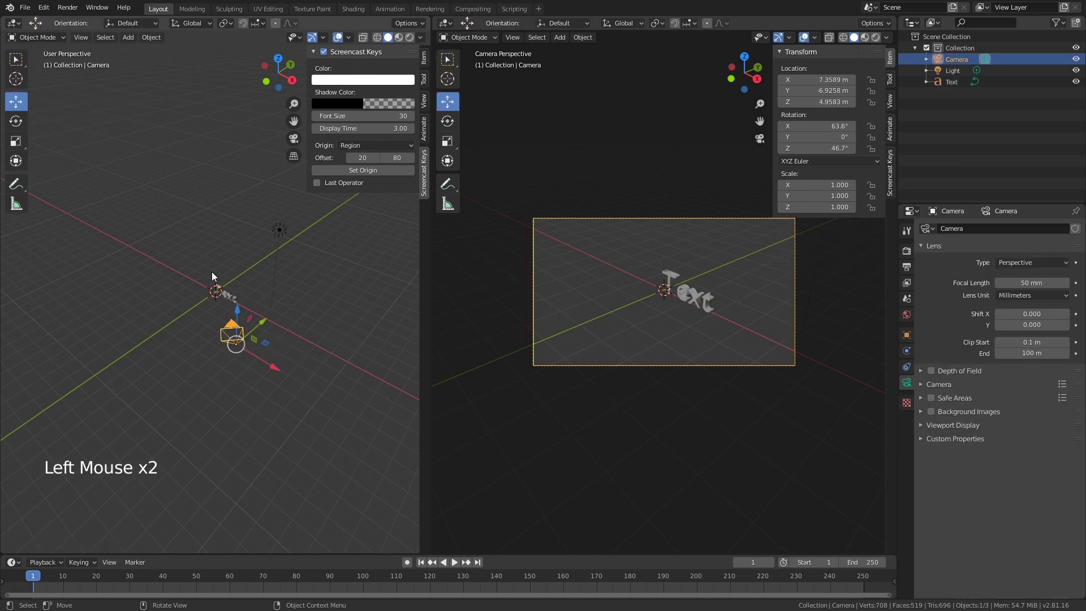
pyautogui.click(280, 365)
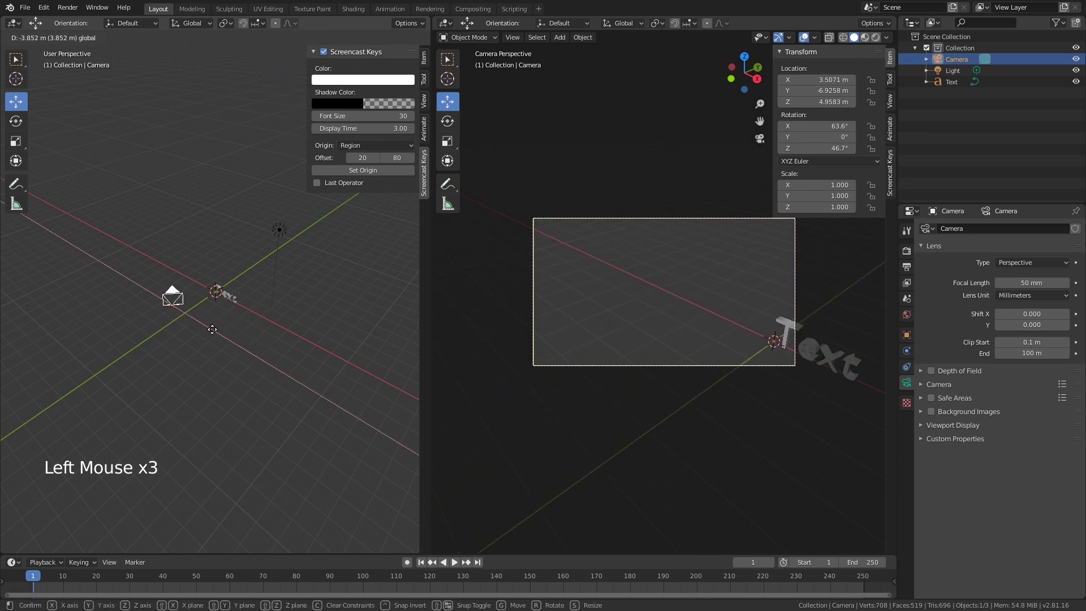
pyautogui.middleClick(126, 338)
pyautogui.click(284, 373)
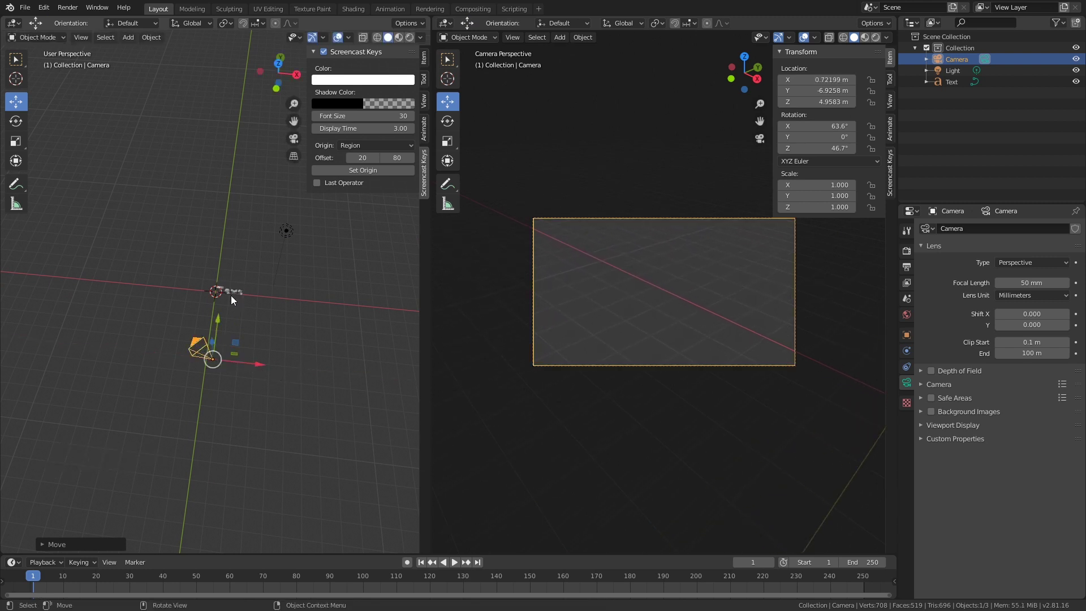
# Shift the text along X to about −0.93 m, then reselect the camera.
pyautogui.click(236, 295)
pyautogui.click(270, 300)
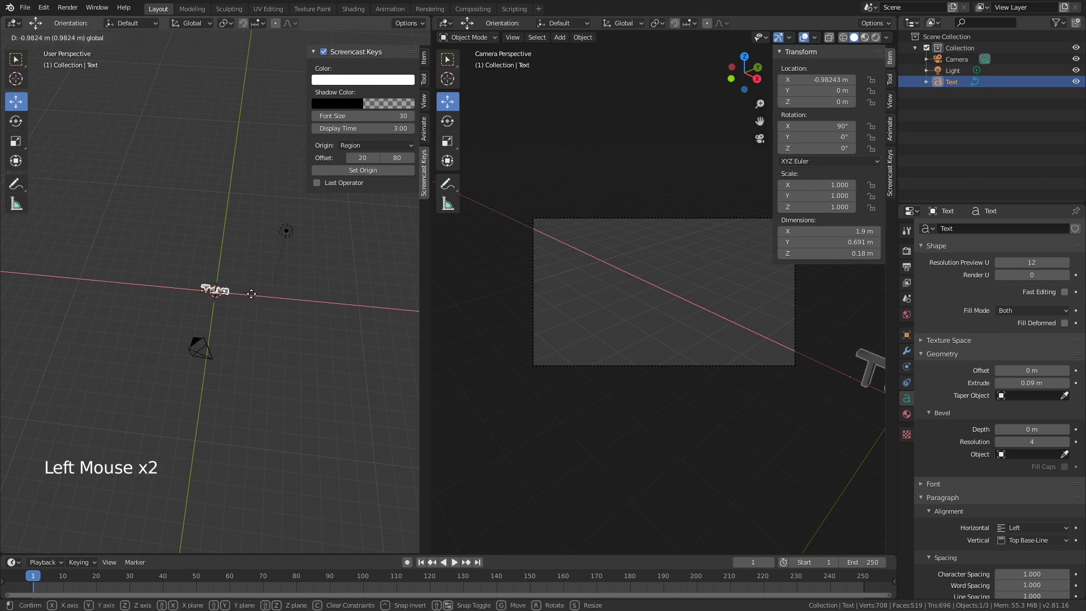
pyautogui.click(254, 298)
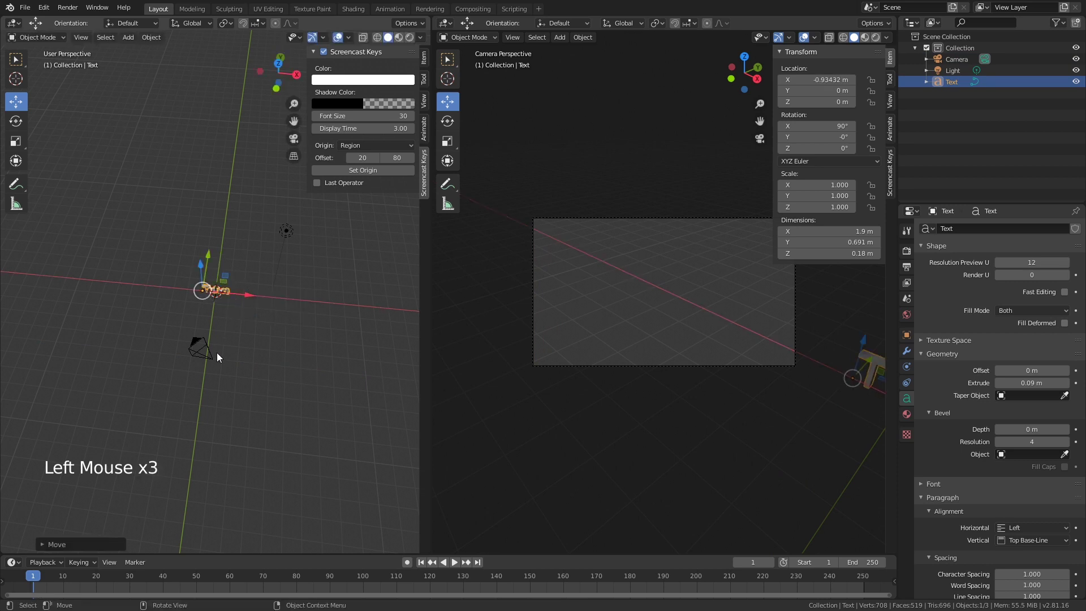
pyautogui.click(217, 359)
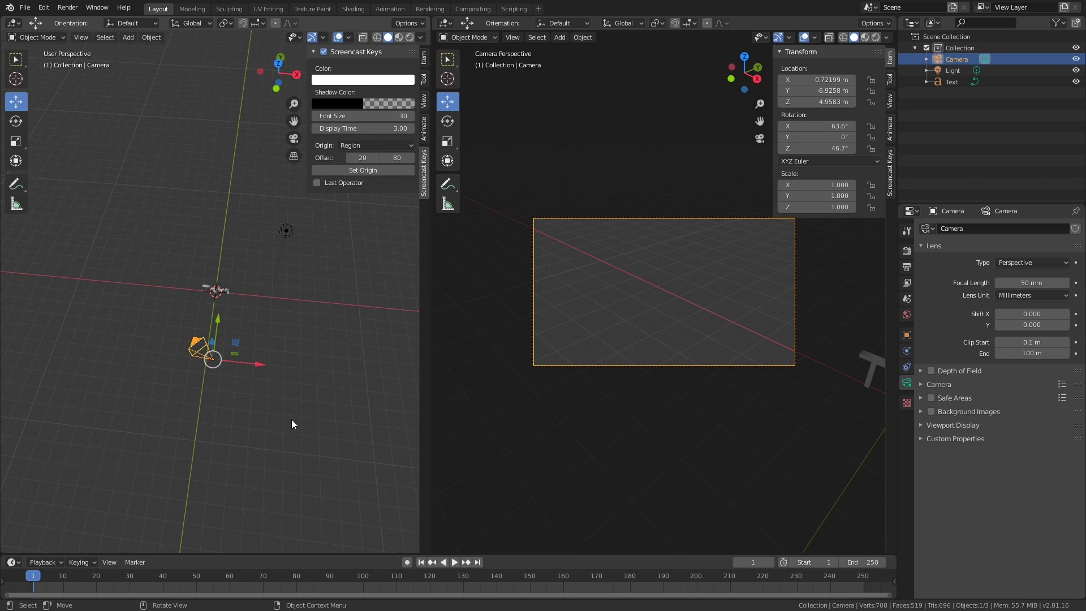
pyautogui.middleClick(283, 428)
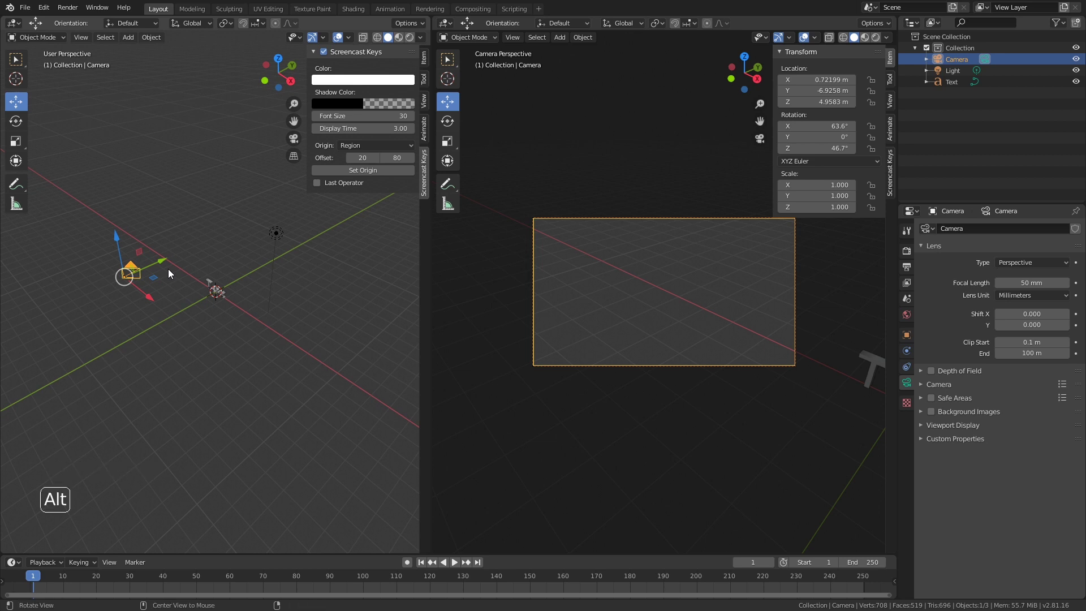
# Clear the camera's rotation and rotate it 90° about X to face the text.
pyautogui.press('alt+r')
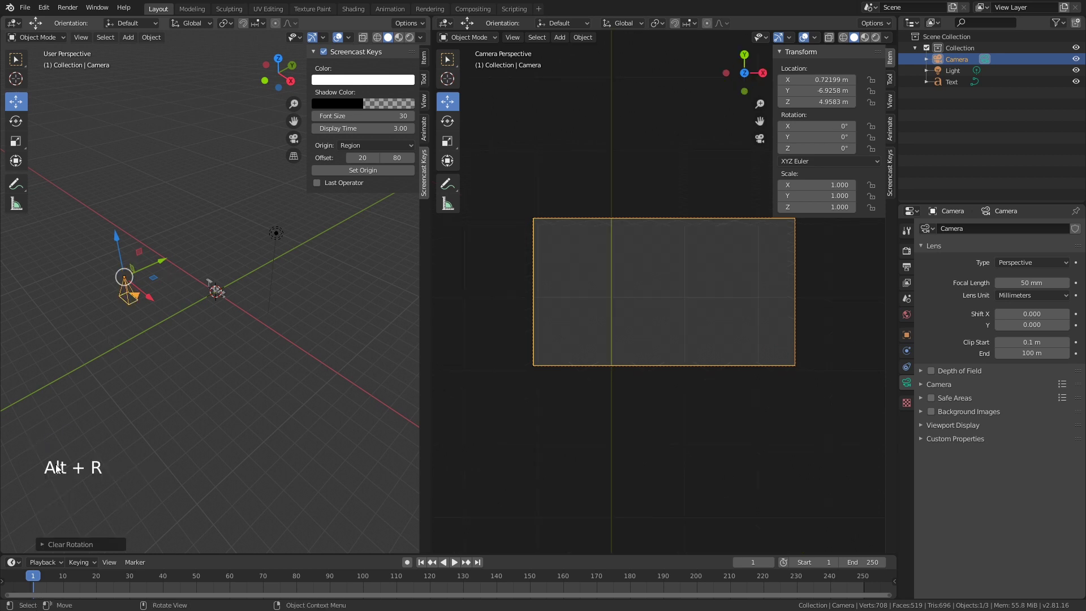
pyautogui.middleClick(169, 348)
pyautogui.middleClick(140, 327)
pyautogui.press('r')
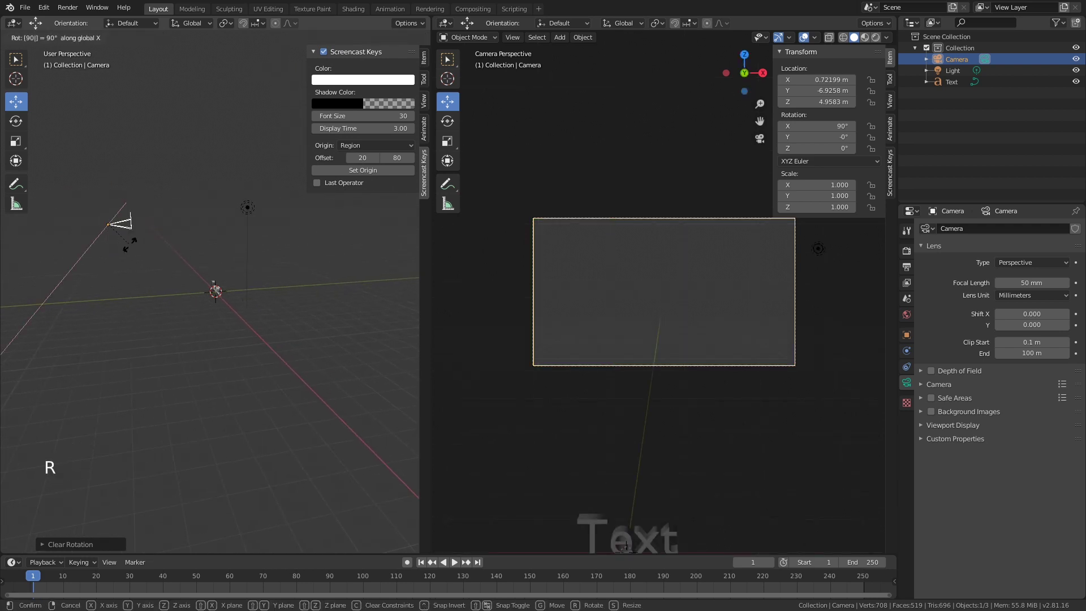
pyautogui.middleClick(144, 274)
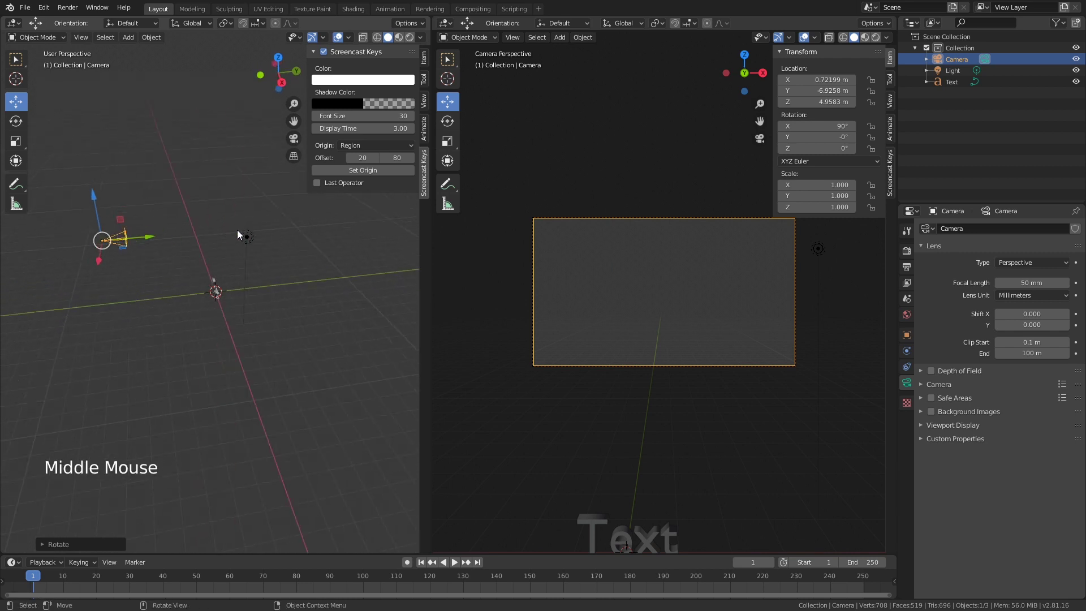
pyautogui.middleClick(139, 305)
# Lower the camera to about 0.36 m in Z and slide it to about 0.06 m in X to centre the word.
pyautogui.click(198, 207)
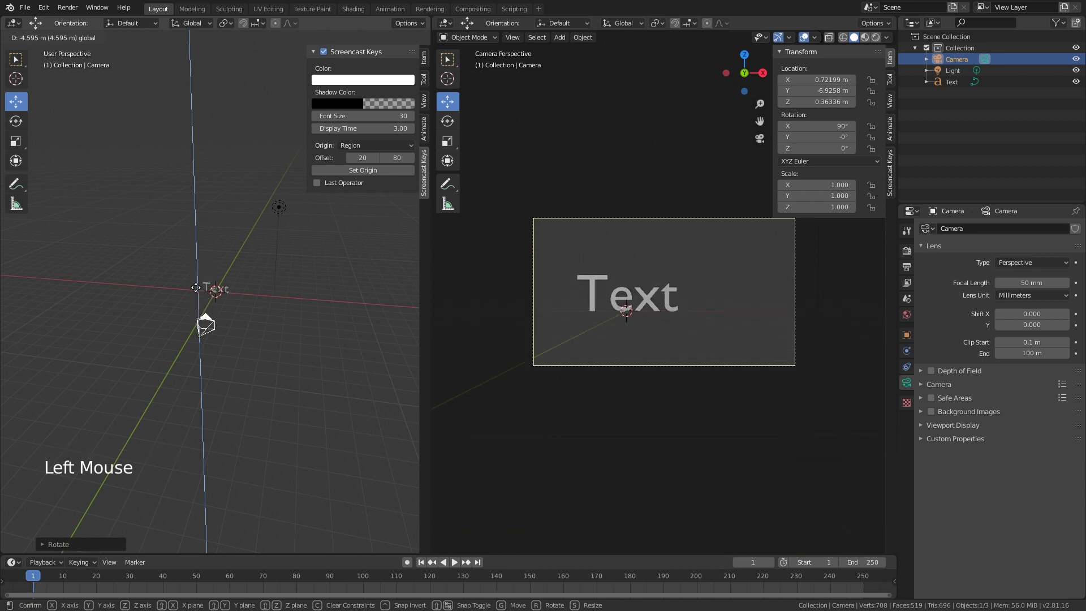
pyautogui.middleClick(225, 368)
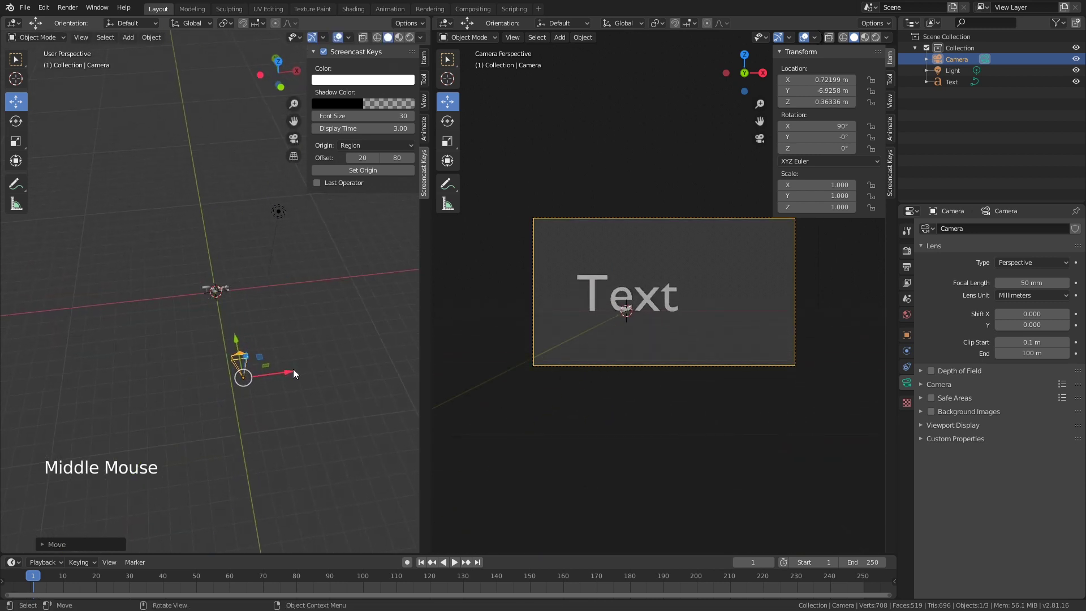
pyautogui.click(295, 373)
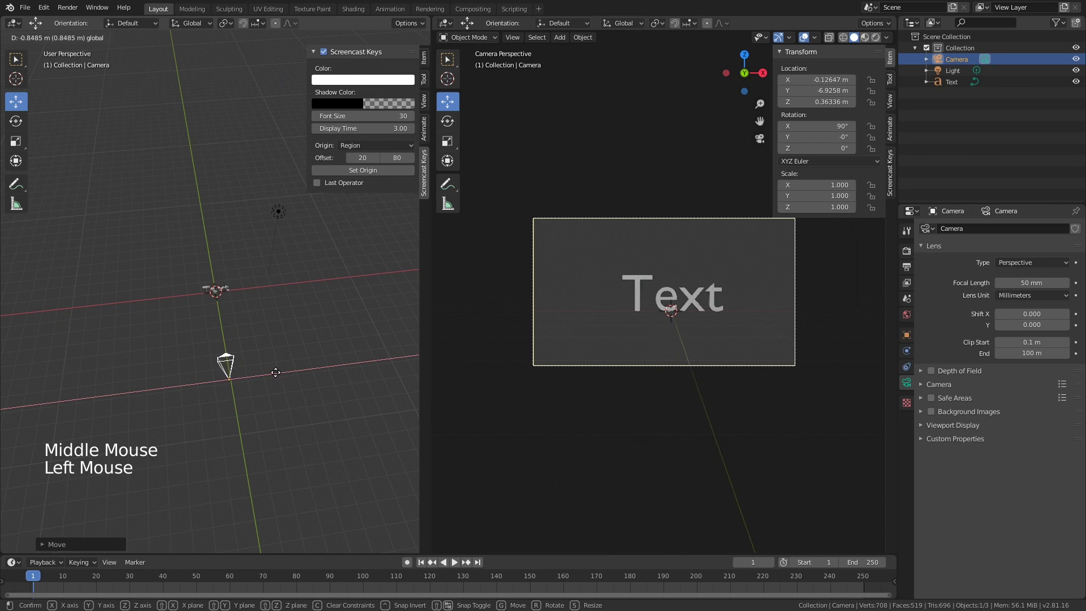
pyautogui.middleClick(312, 374)
pyautogui.middleClick(227, 323)
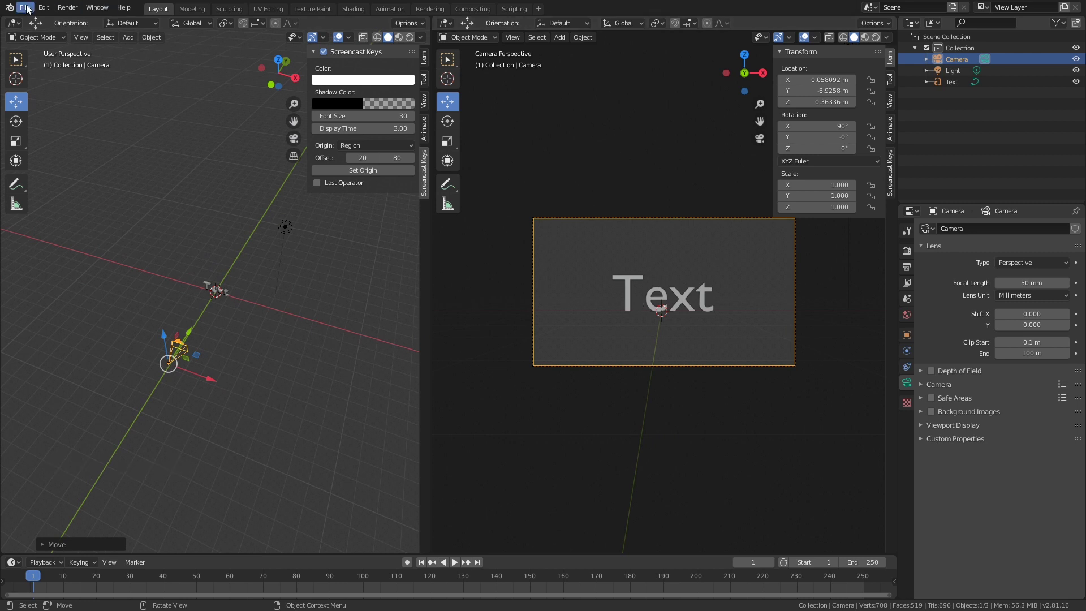
pyautogui.click(31, 8)
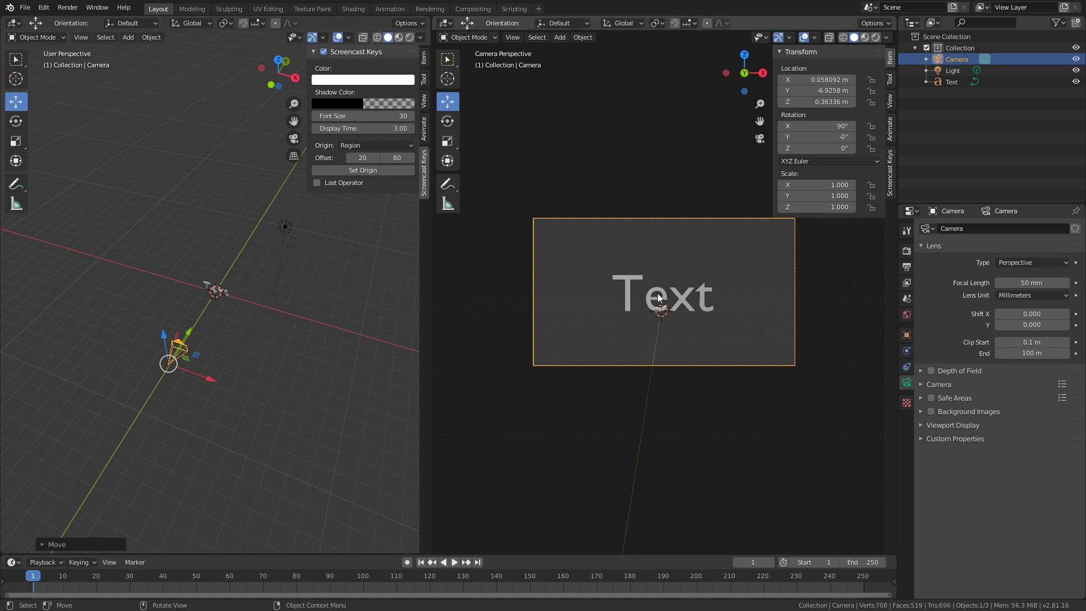
# Edit the text object so the word reads BRONZE instead of Text.
pyautogui.click(668, 299)
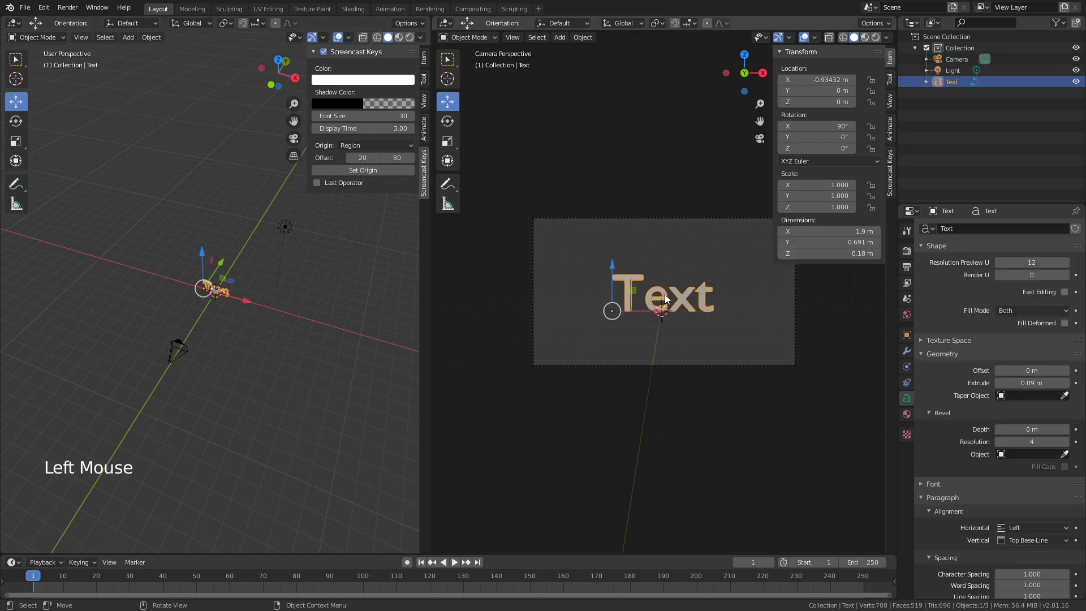
pyautogui.press('Tab')
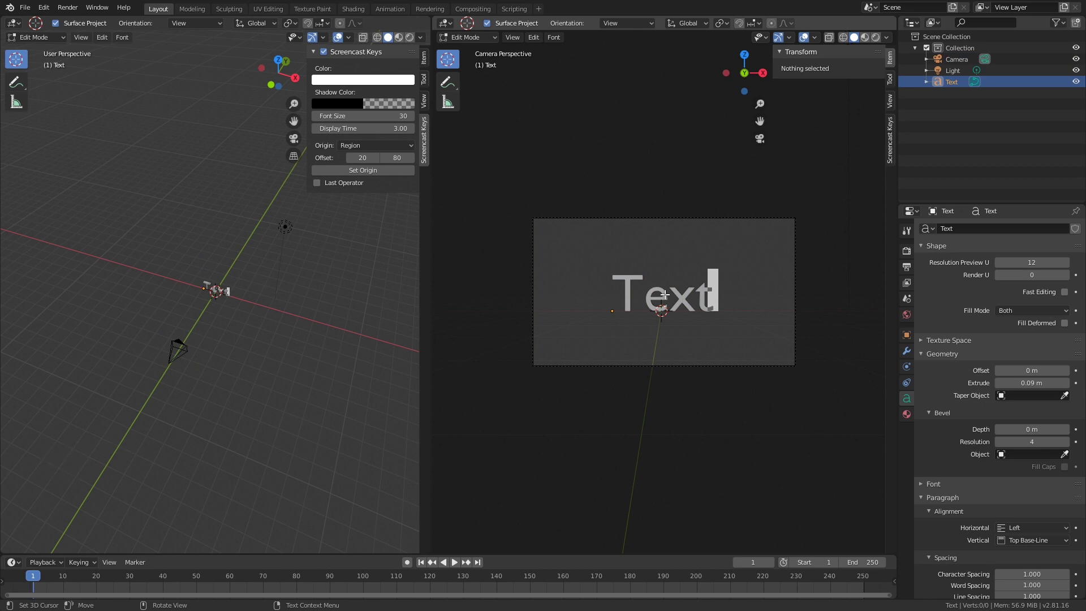
pyautogui.press('BackSpace')
pyautogui.press('BackSpace')
pyautogui.press('BackSpace')
pyautogui.press('BackSpace')
pyautogui.press('shift+b')
pyautogui.press('shift+r')
pyautogui.press('shift+o')
pyautogui.press('shift+n')
pyautogui.press('shift+z')
pyautogui.press('shift+e')
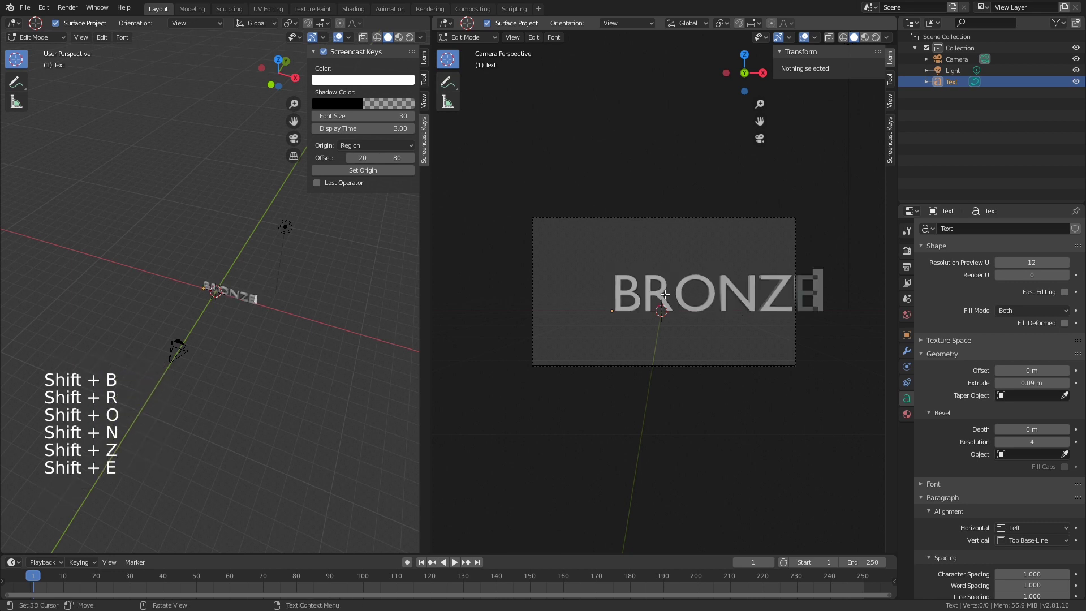
pyautogui.press('Tab')
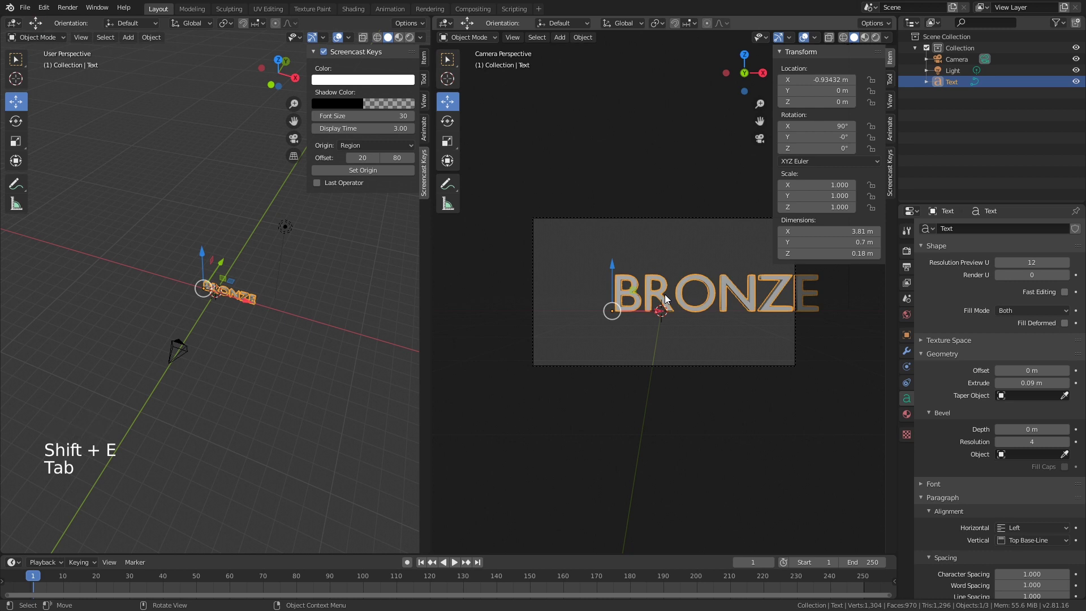
# Slide the word along X to about −1.94 m so it sits centred in the camera frame.
pyautogui.click(663, 314)
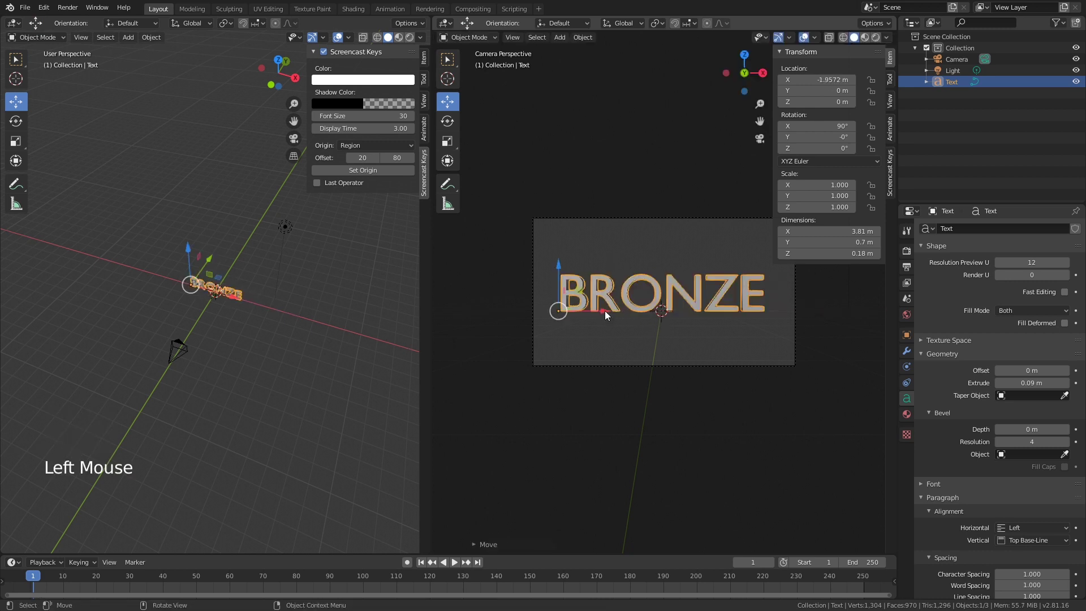
pyautogui.click(605, 308)
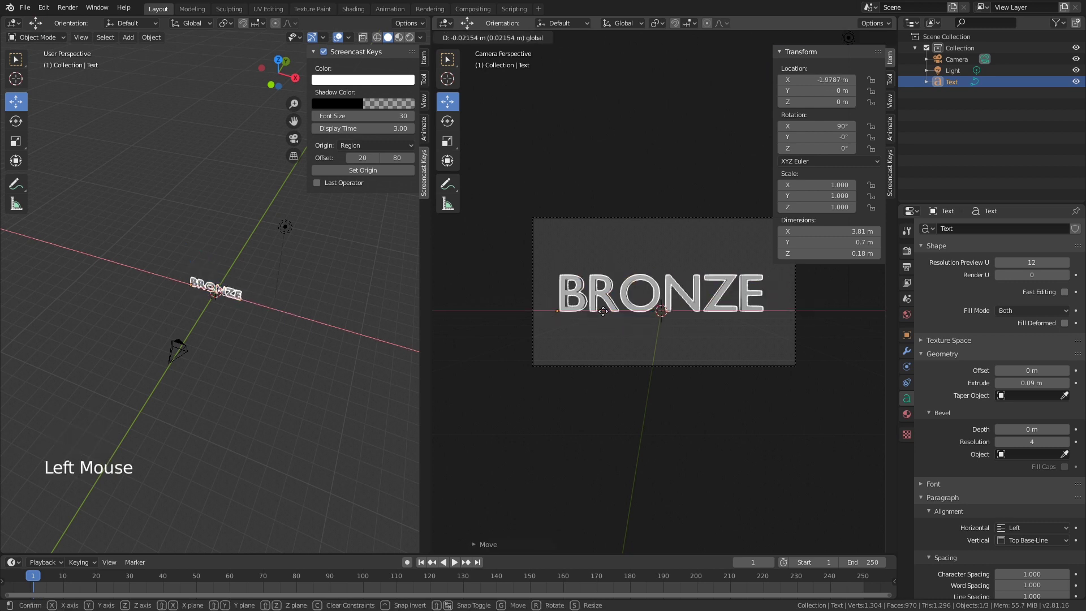
pyautogui.click(604, 308)
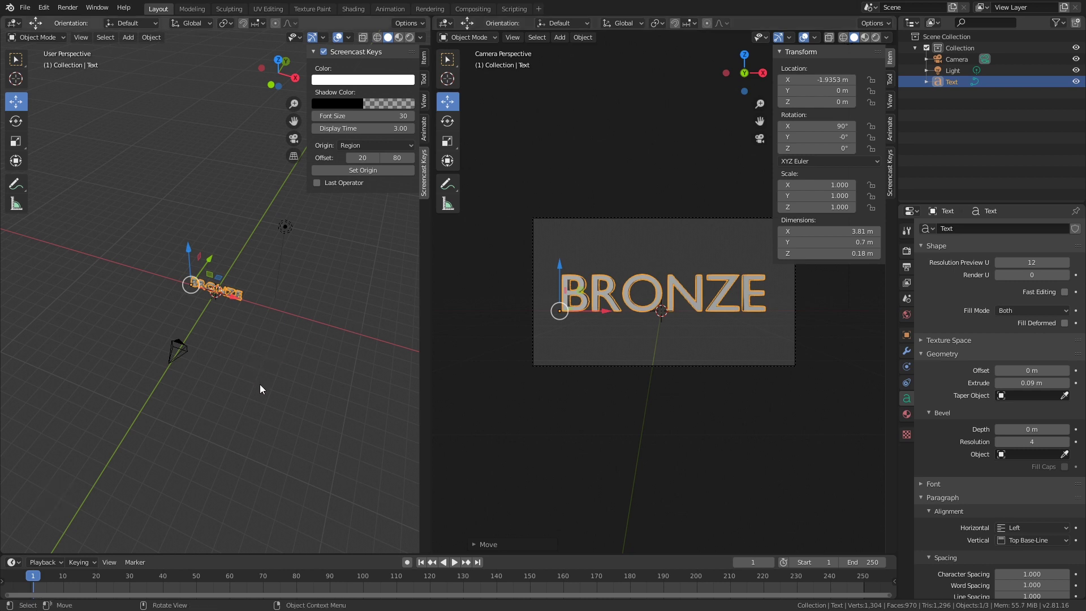
# In the text's Object Data properties, expand the Font panel showing the default Bfont.
pyautogui.middleClick(264, 393)
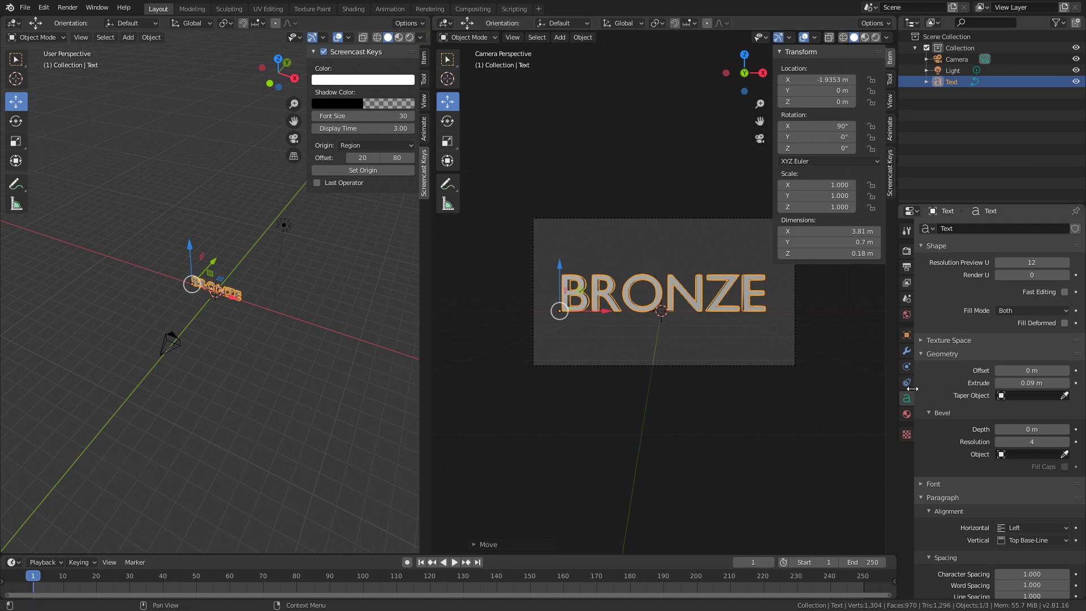
pyautogui.click(908, 403)
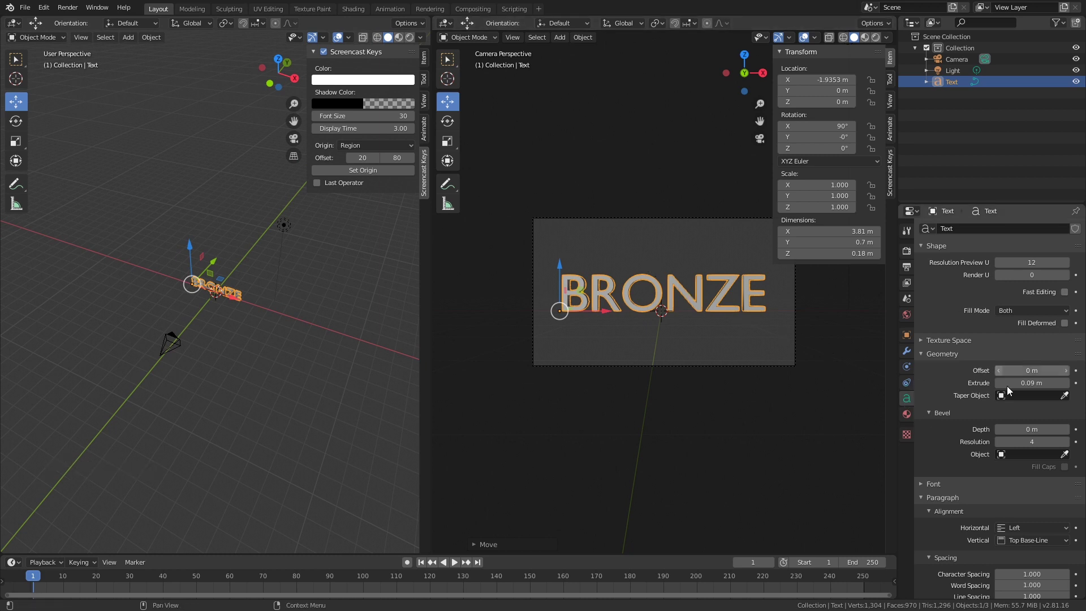
pyautogui.scroll(-3)
pyautogui.scroll(-3)
pyautogui.click(926, 419)
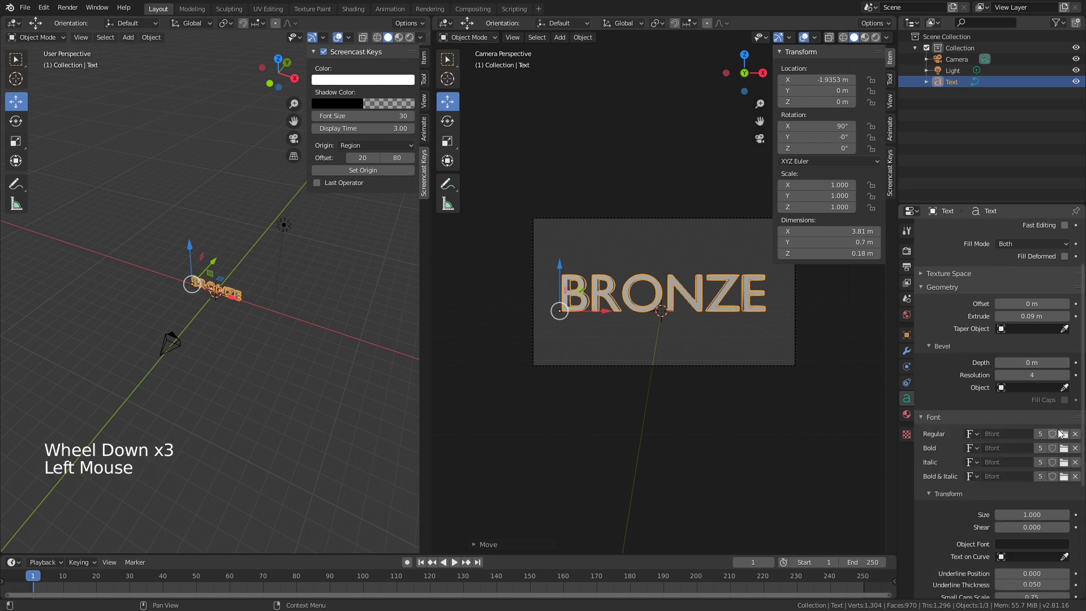
# Open the file browser for the Regular font, landing in the Windows Fonts folder.
pyautogui.click(1068, 438)
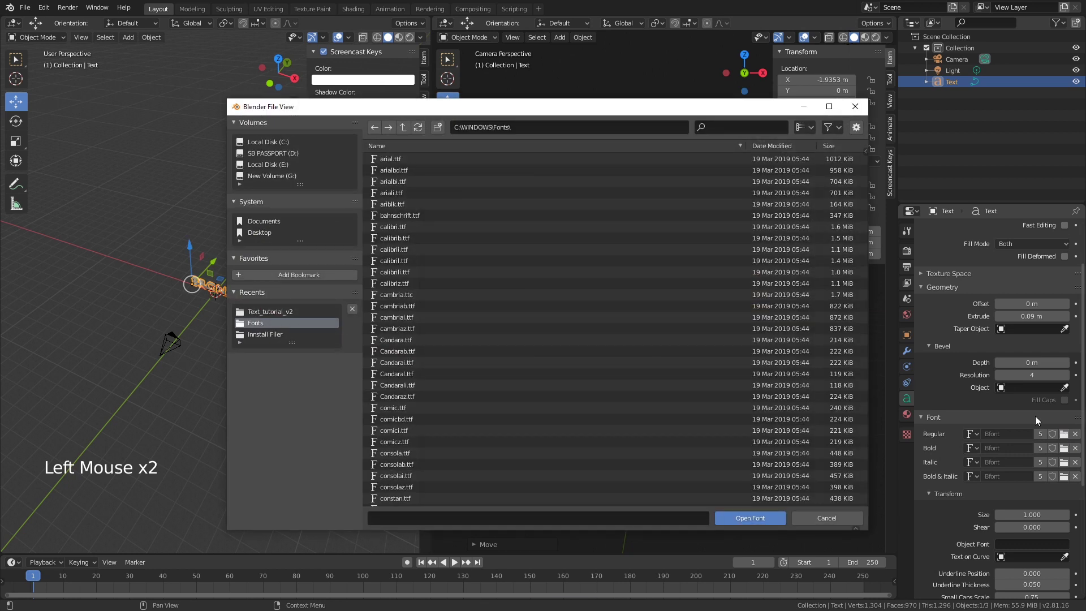
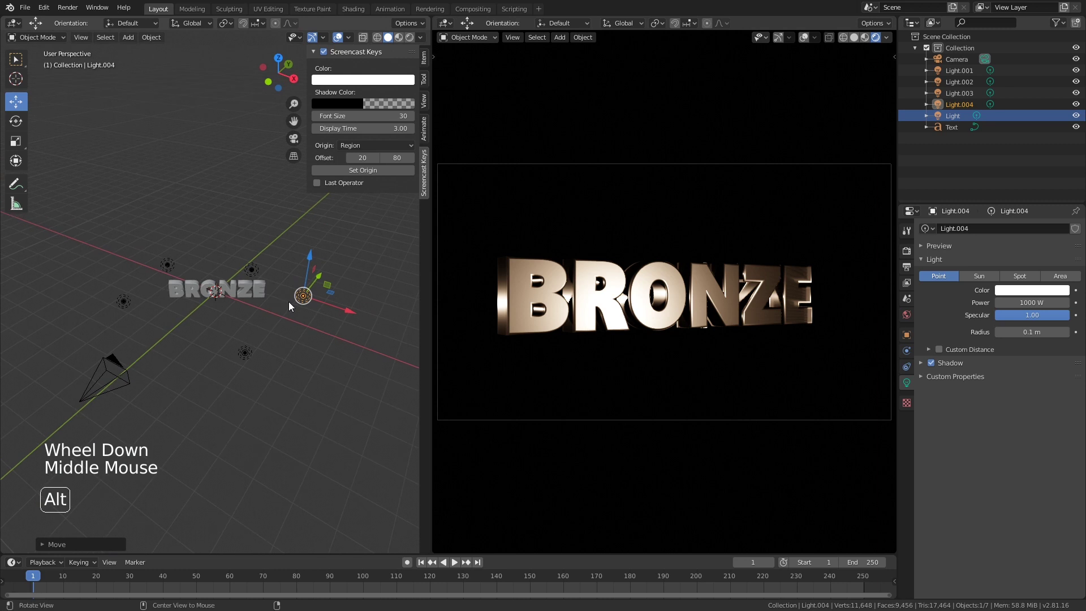
# Add a plane and scale it into a wide ground beneath the BRONZE text.
pyautogui.press('shift+a')
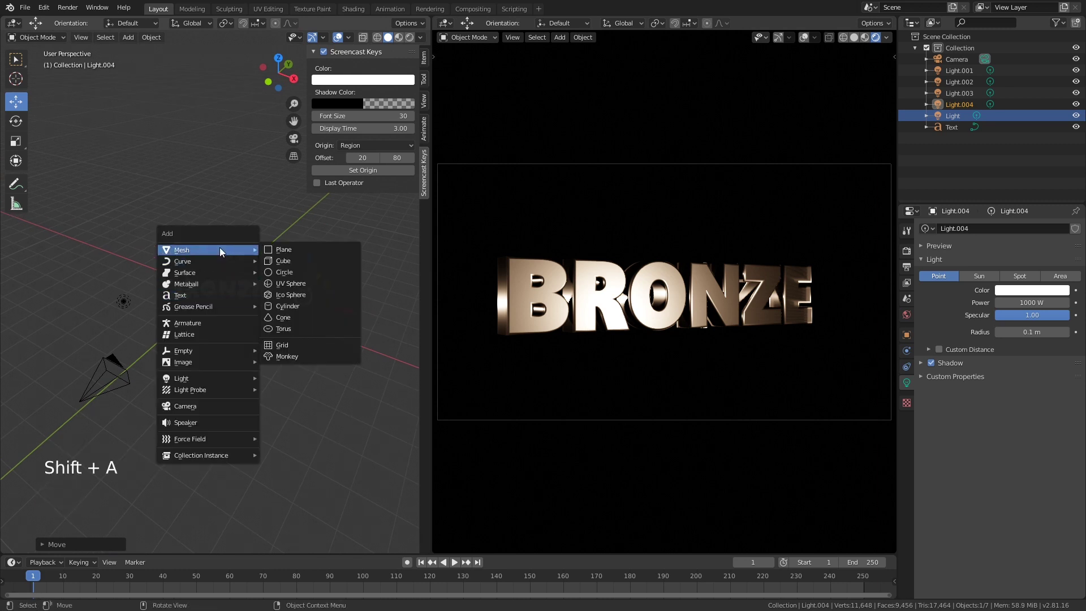
pyautogui.press('s')
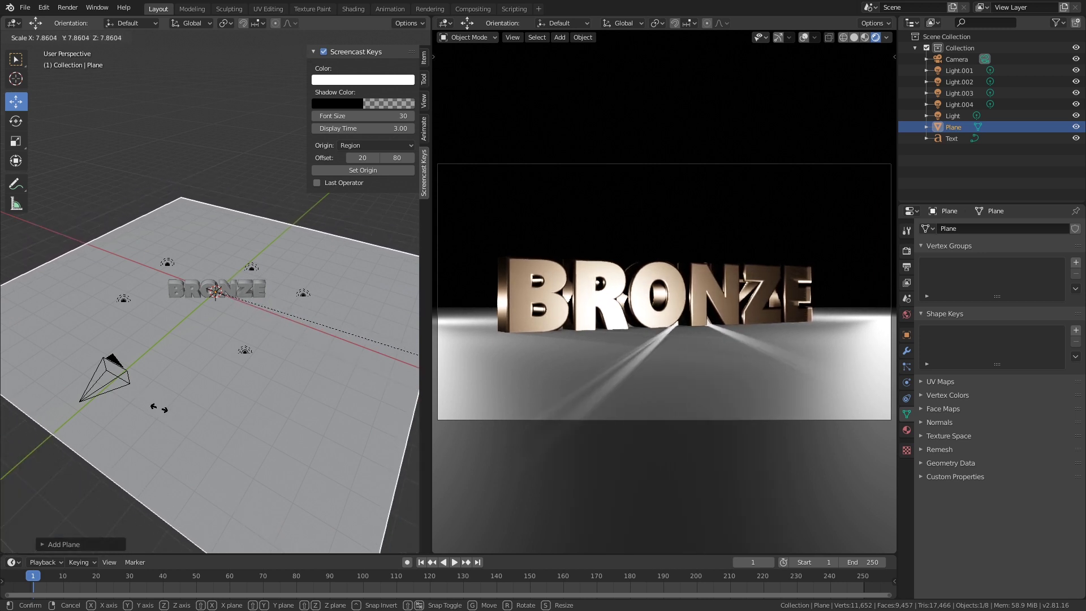
pyautogui.click(187, 294)
pyautogui.middleClick(168, 353)
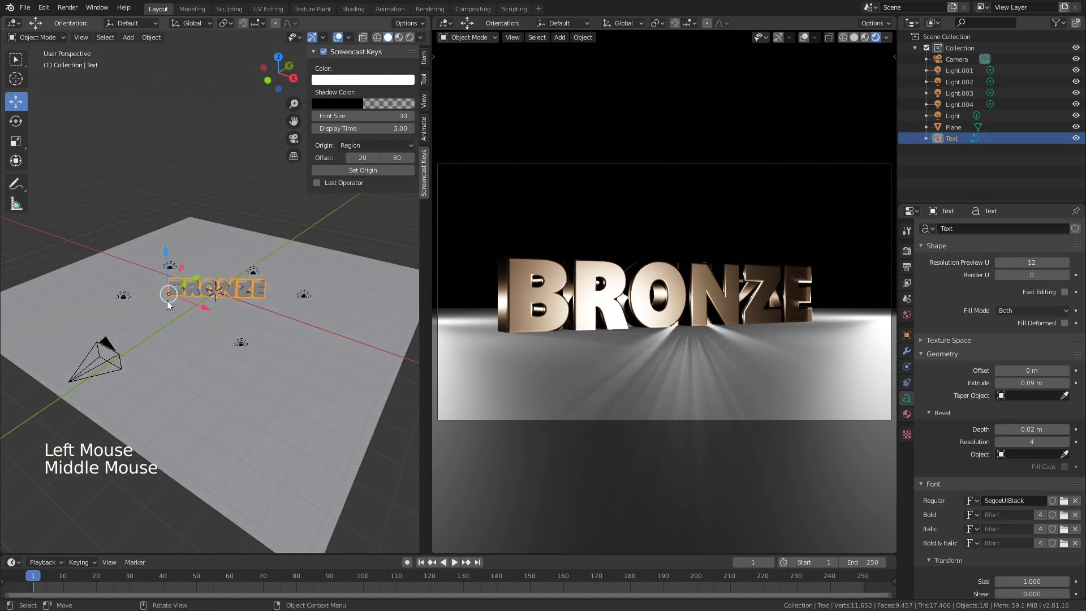
pyautogui.scroll(3)
pyautogui.middleClick(182, 355)
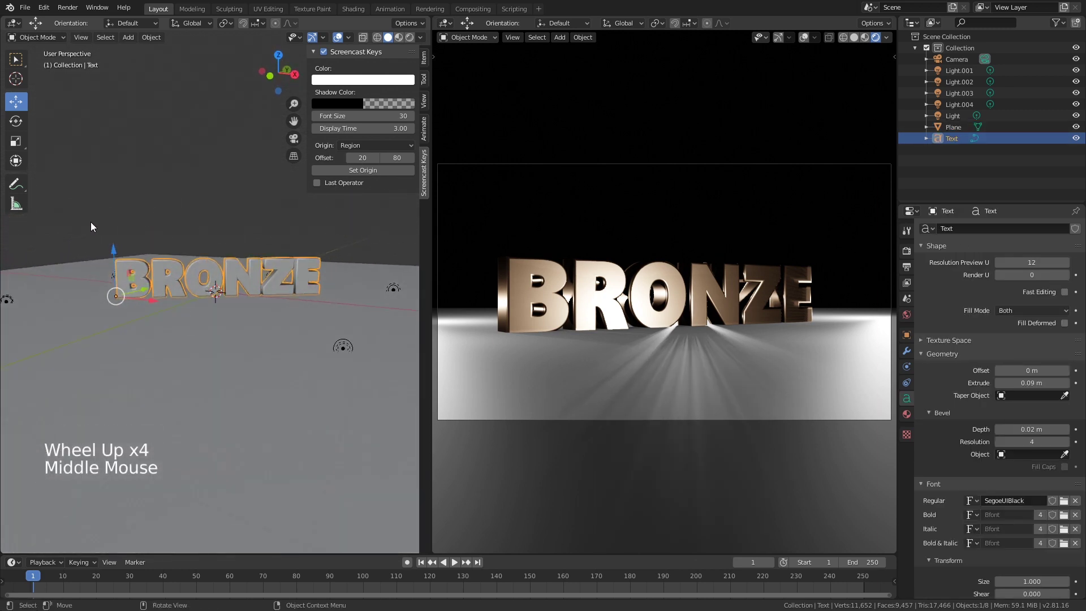
pyautogui.click(113, 247)
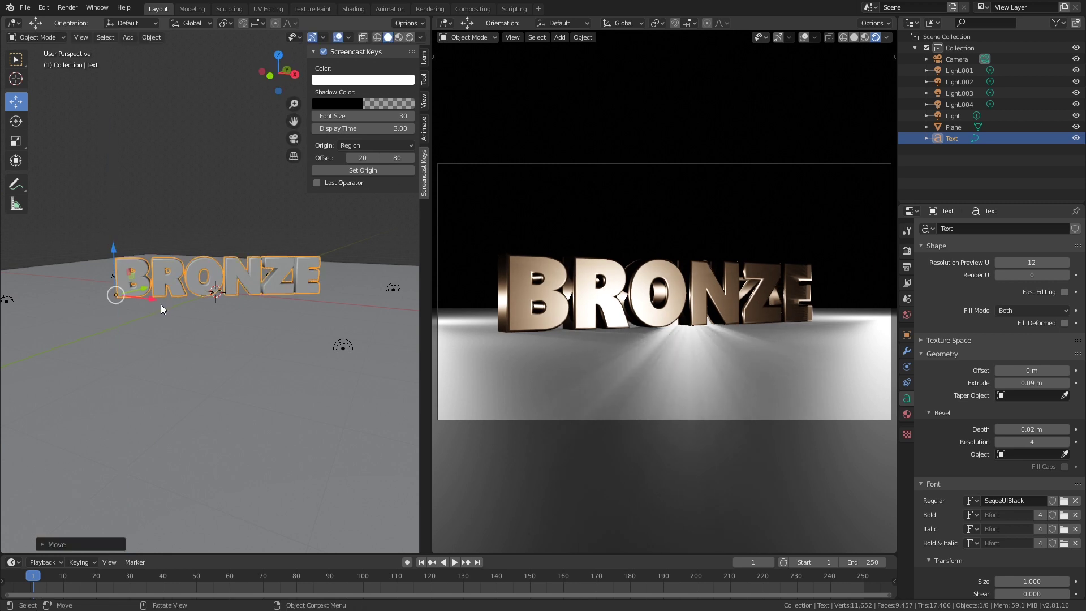
pyautogui.scroll(-3)
pyautogui.middleClick(261, 351)
# Select the point lights Light.001, Light.003 and Light.004 together.
pyautogui.click(300, 375)
pyautogui.click(300, 370)
pyautogui.click(52, 303)
pyautogui.doubleClick(138, 264)
pyautogui.click(374, 291)
# Move the selected lights out around the text so the floor is lit more evenly.
pyautogui.click(205, 252)
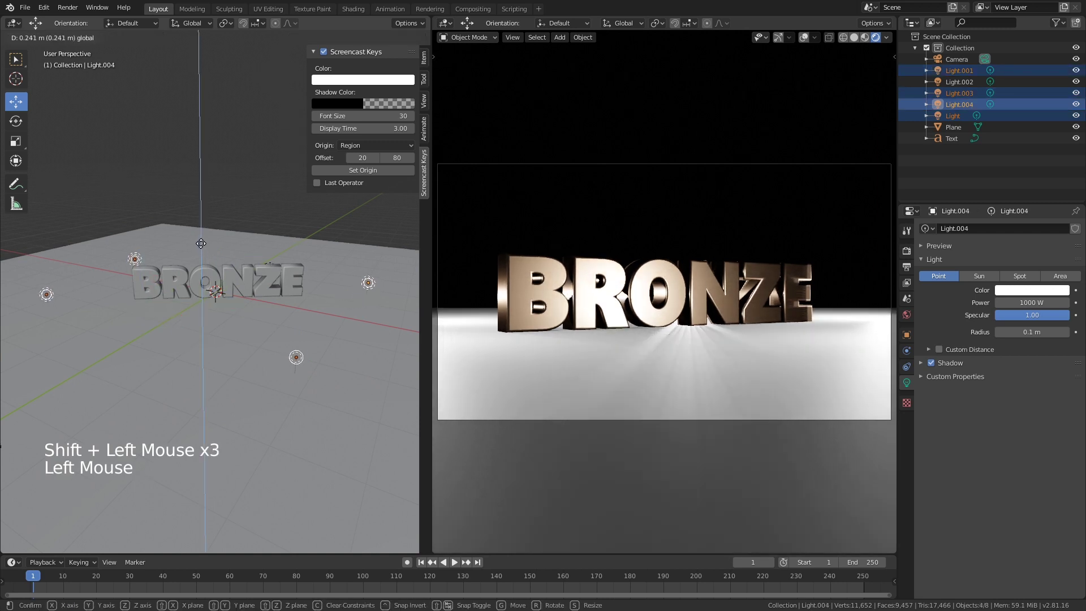
pyautogui.middleClick(179, 323)
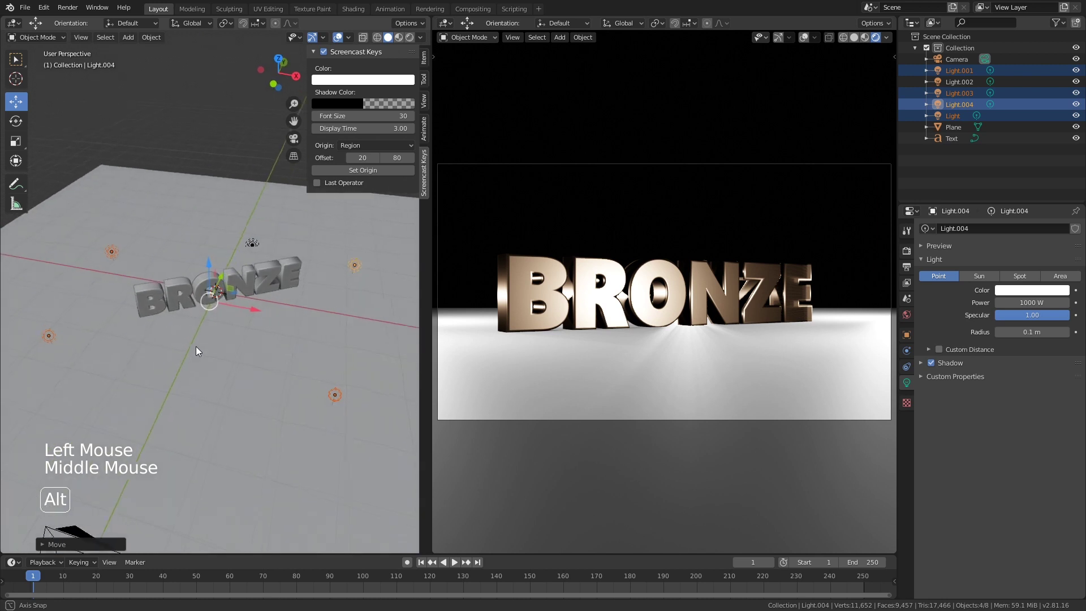
pyautogui.click(262, 262)
pyautogui.click(269, 257)
pyautogui.click(267, 220)
pyautogui.middleClick(249, 320)
pyautogui.middleClick(216, 361)
pyautogui.scroll(-3)
pyautogui.middleClick(282, 378)
# Select the ground plane and check its material slot in the Material properties.
pyautogui.click(175, 220)
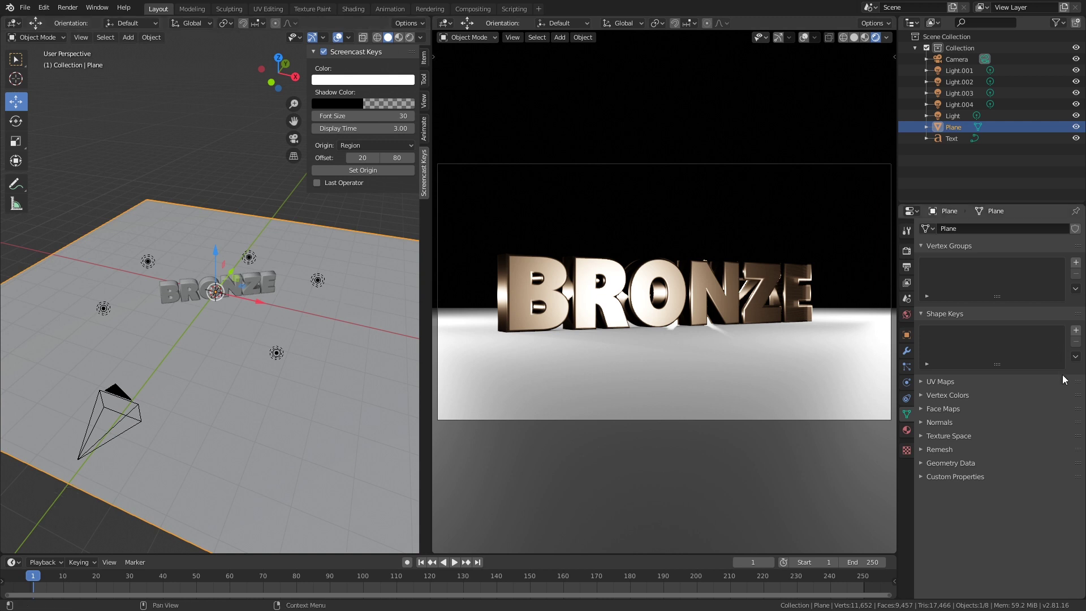
pyautogui.click(916, 436)
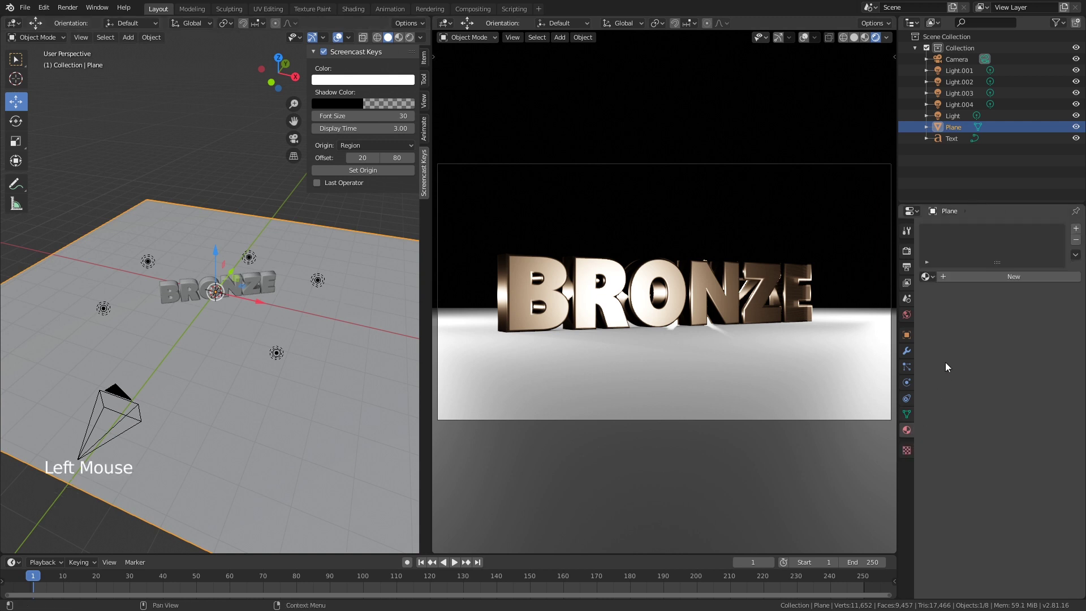
pyautogui.click(935, 281)
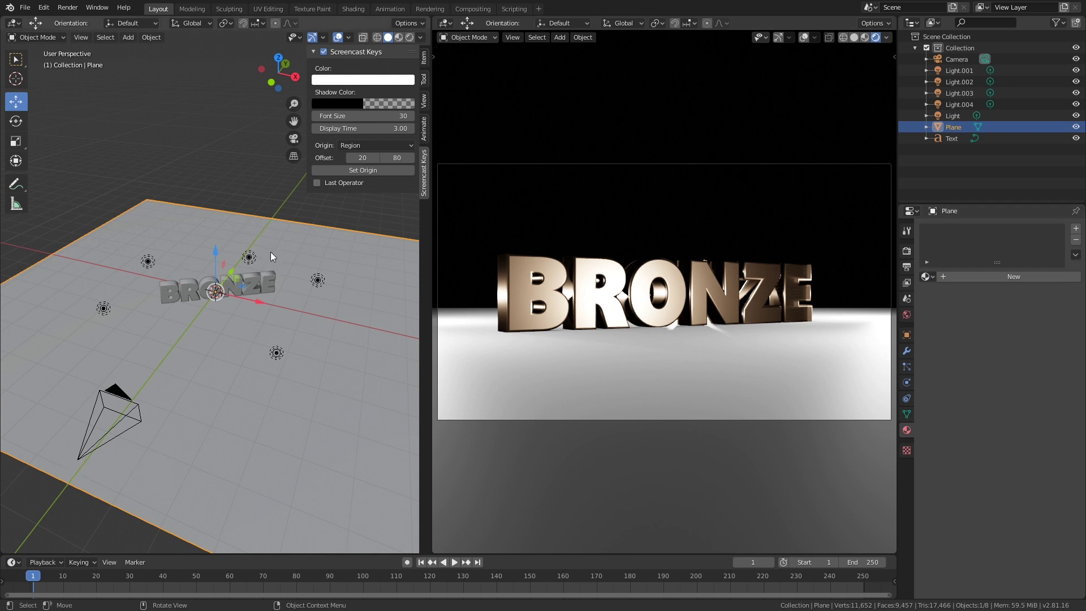
# Link the BRONZE text's glossy bronze material onto the plane via Ctrl+L > Link Materials.
pyautogui.click(196, 216)
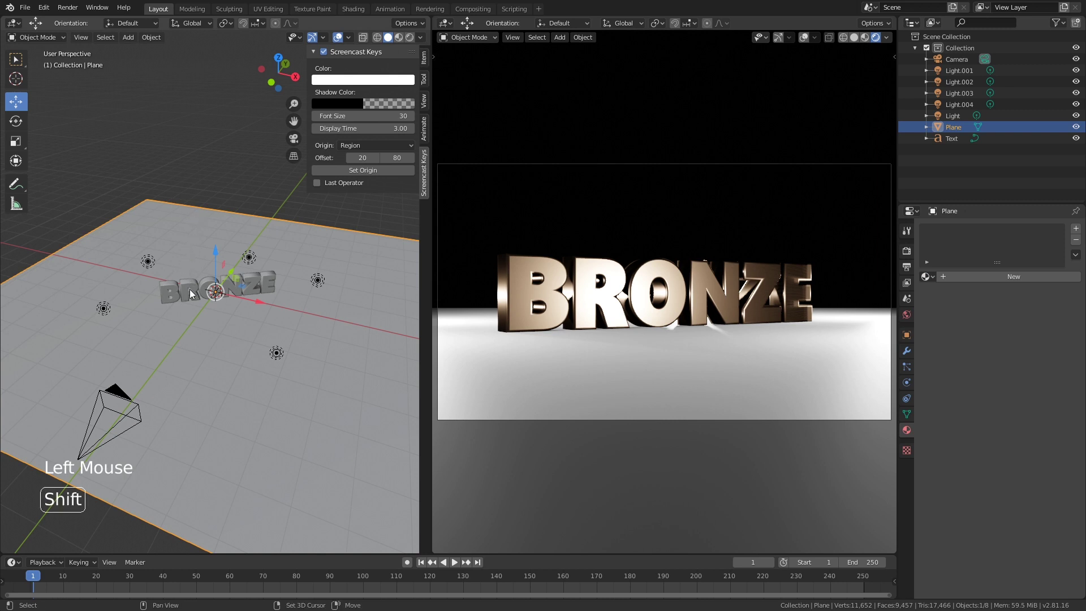
pyautogui.click(194, 293)
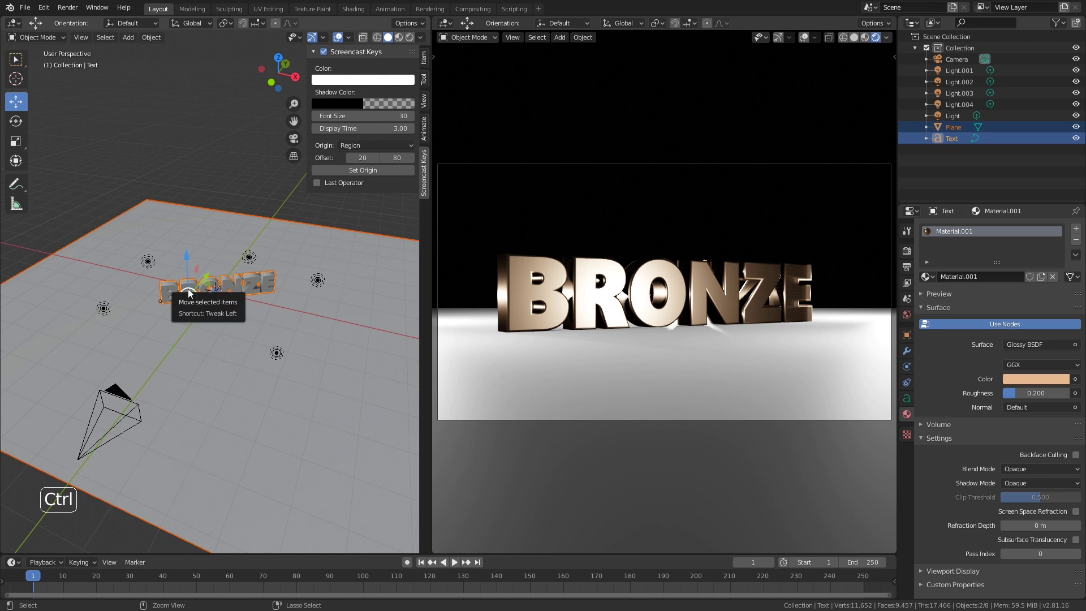
pyautogui.press('ctrl+l')
pyautogui.press('Down')
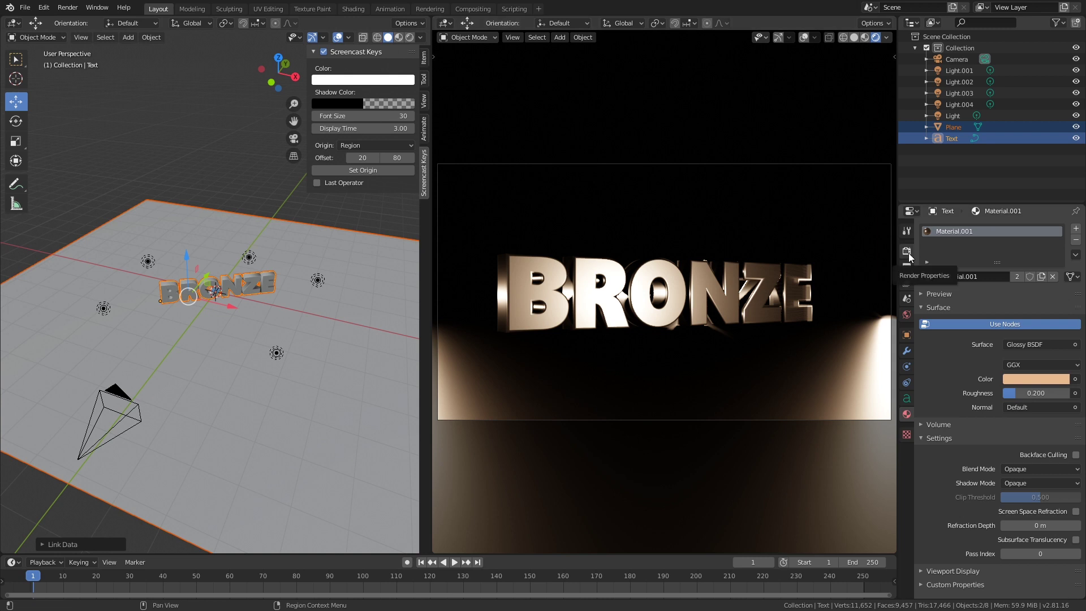
# Enable Screen Space Reflections in the Eevee render settings so BRONZE mirrors in the floor.
pyautogui.click(914, 256)
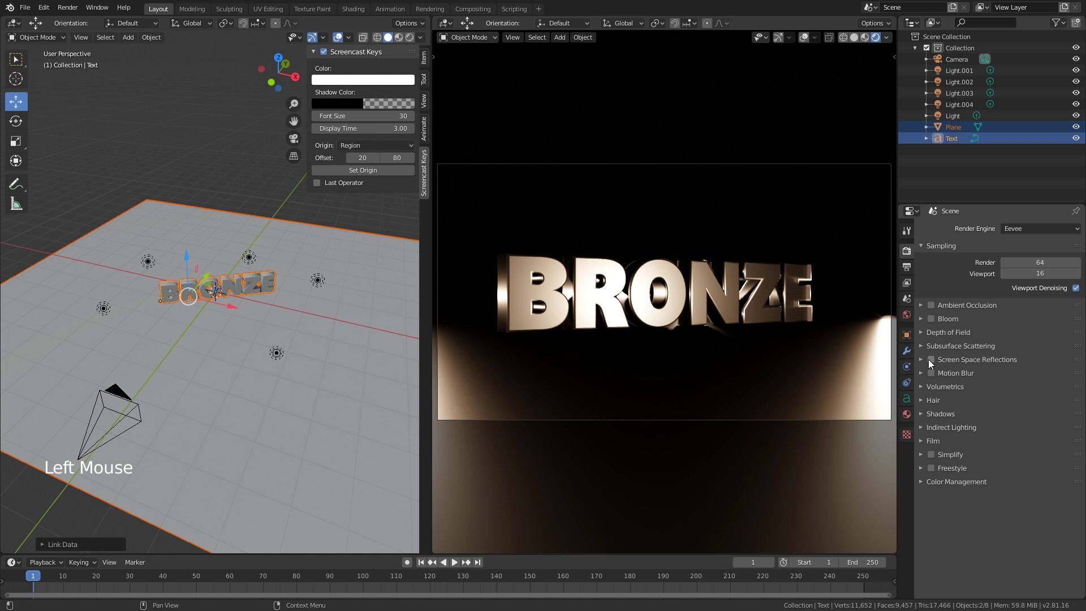
pyautogui.click(933, 363)
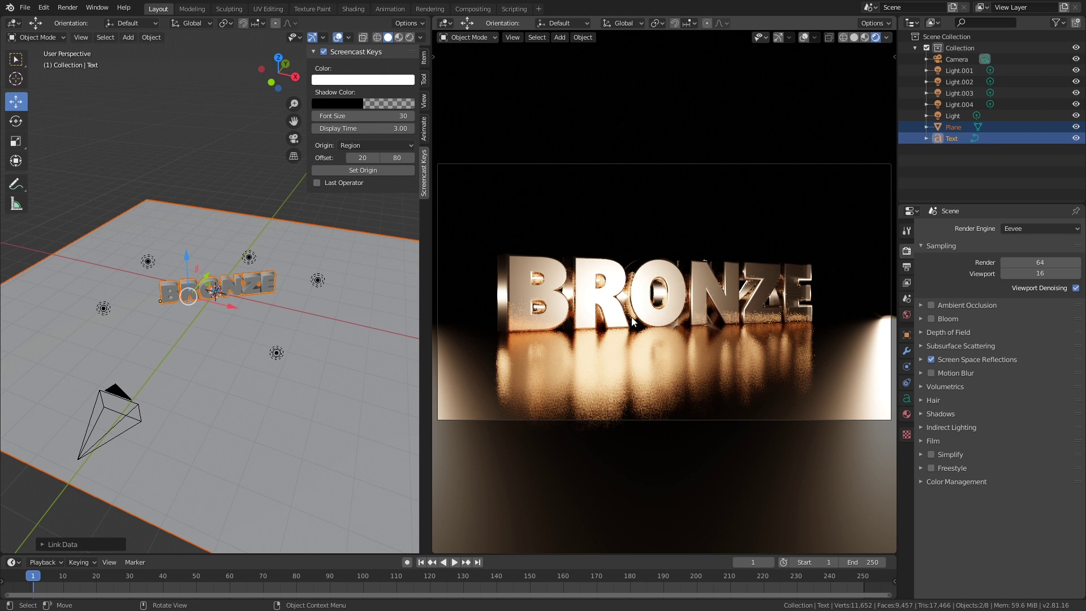
pyautogui.middleClick(219, 353)
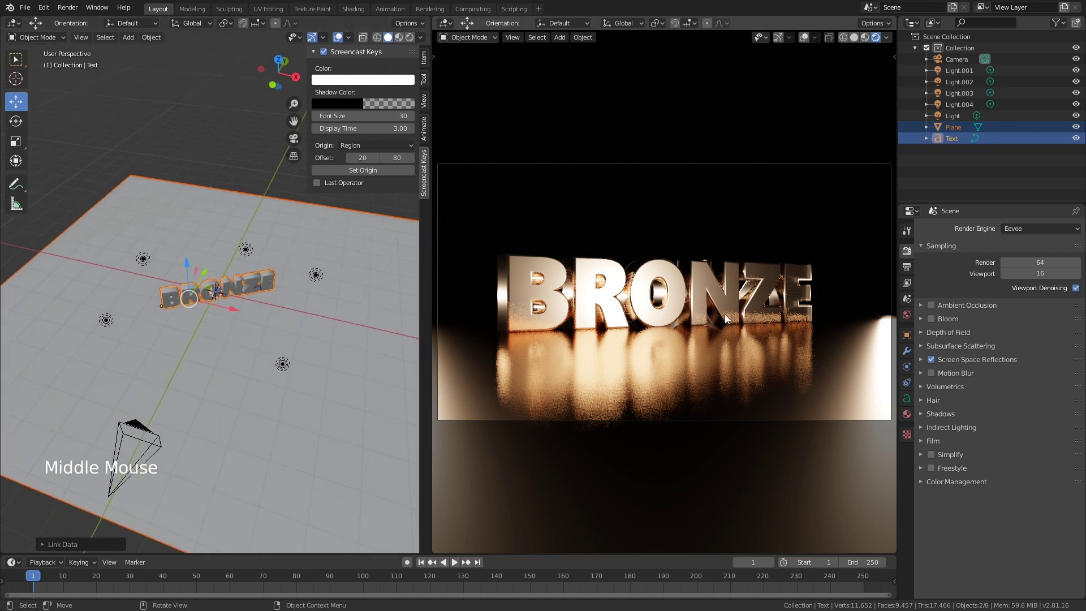
# Enable Bloom and raise its threshold to 0.875 for a warm glow around BRONZE.
pyautogui.click(938, 324)
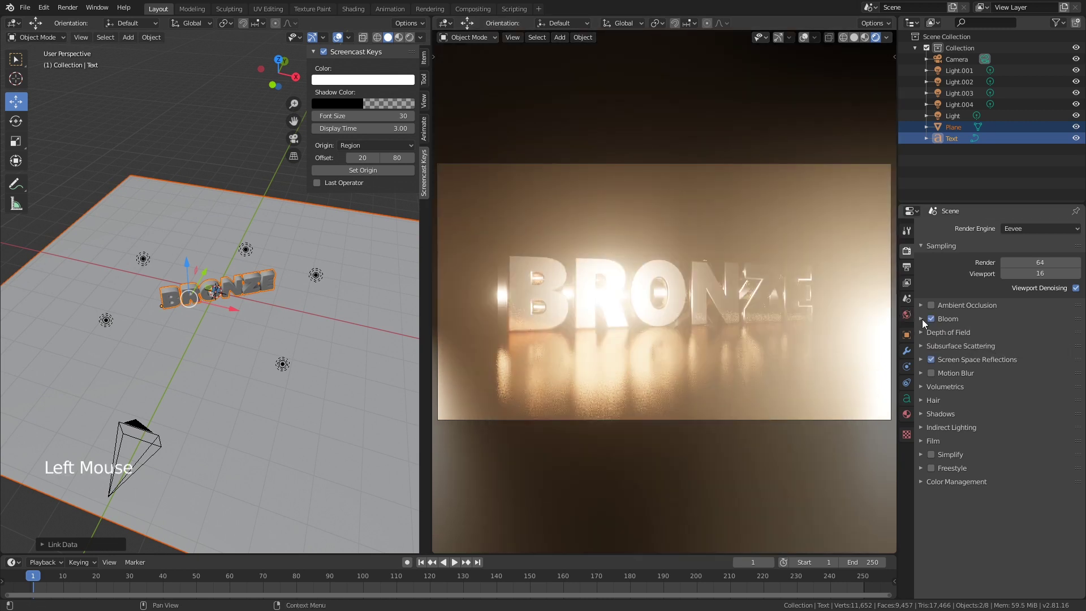
pyautogui.click(927, 323)
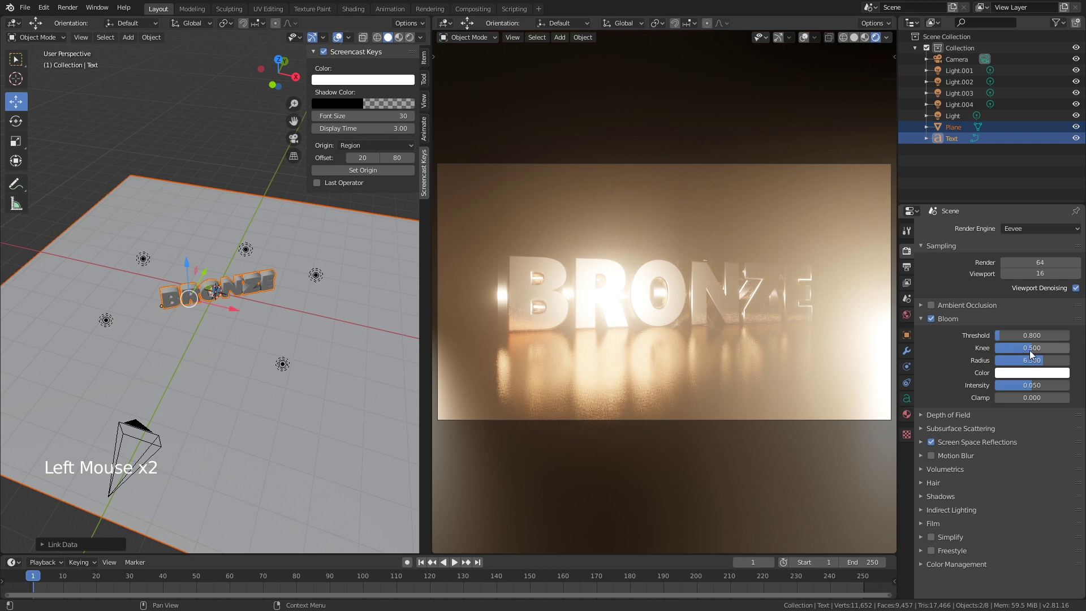
pyautogui.click(1007, 338)
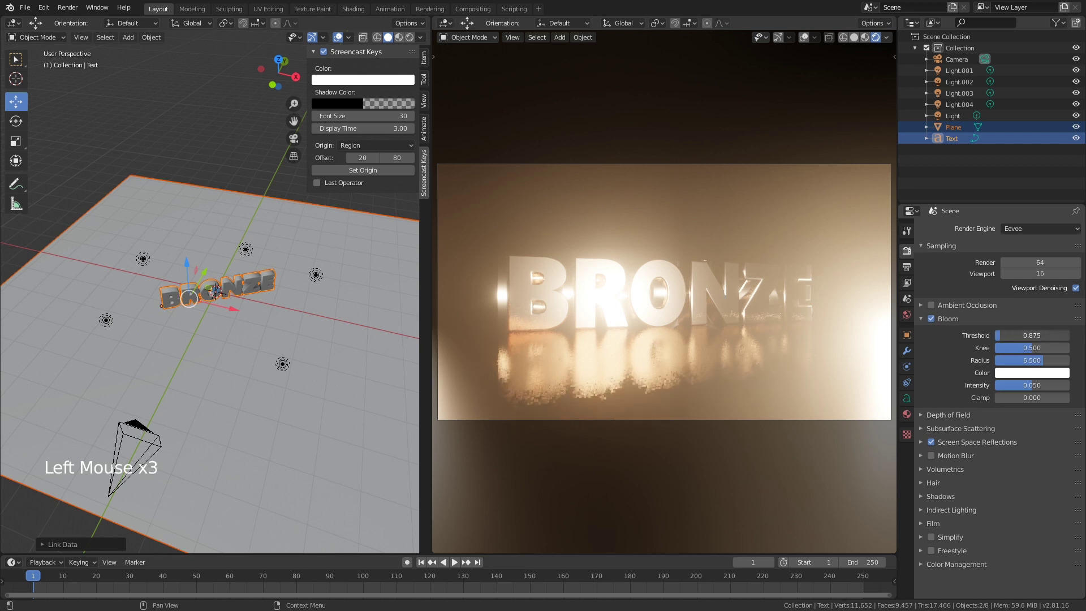
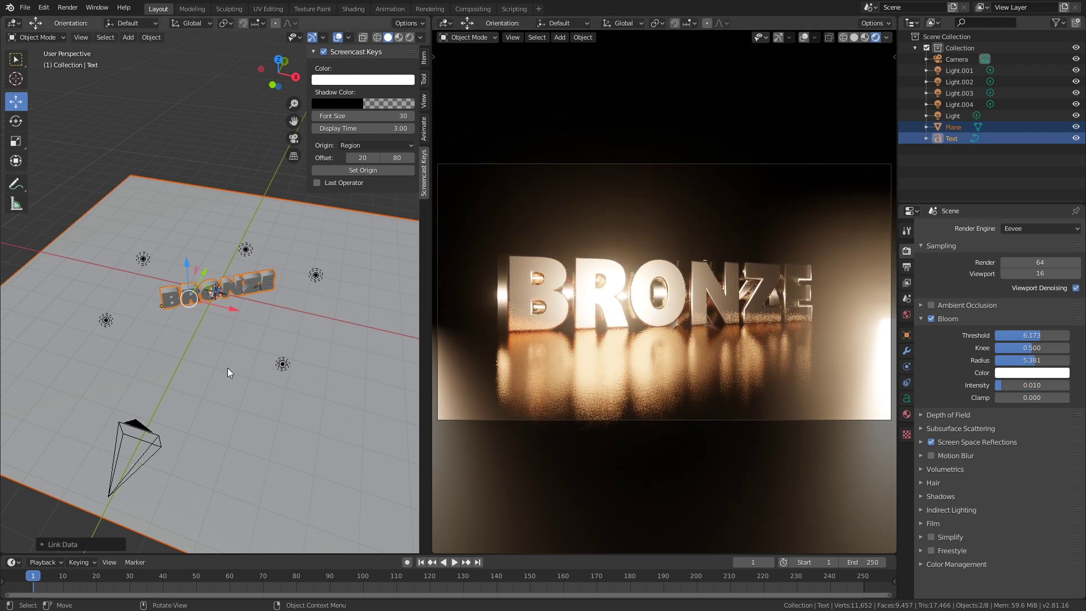
# Select Light.004 to the right of the text and move it further outward.
pyautogui.click(289, 367)
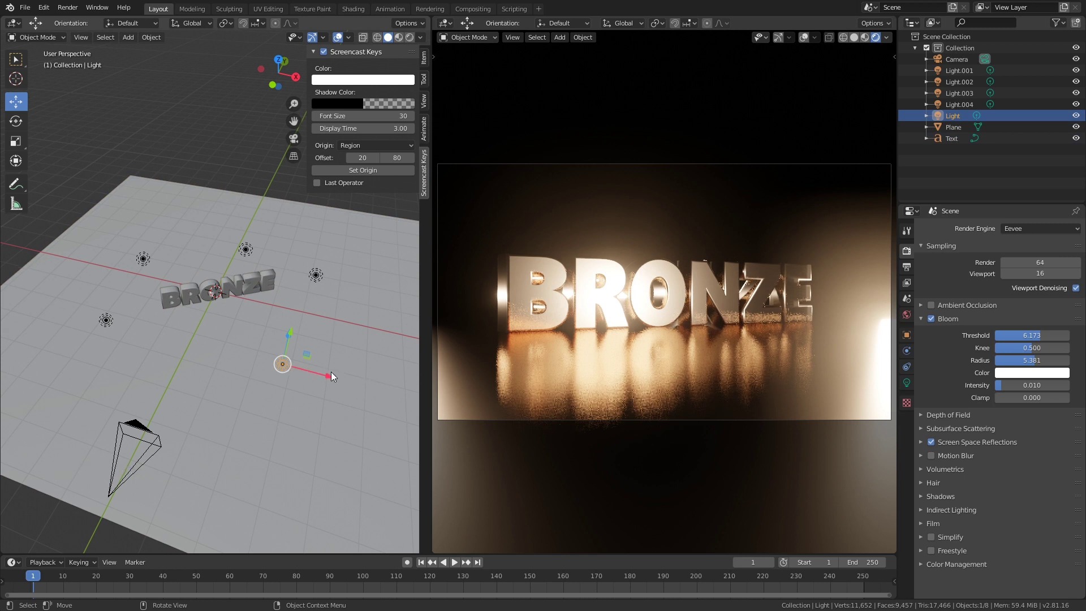
pyautogui.click(333, 378)
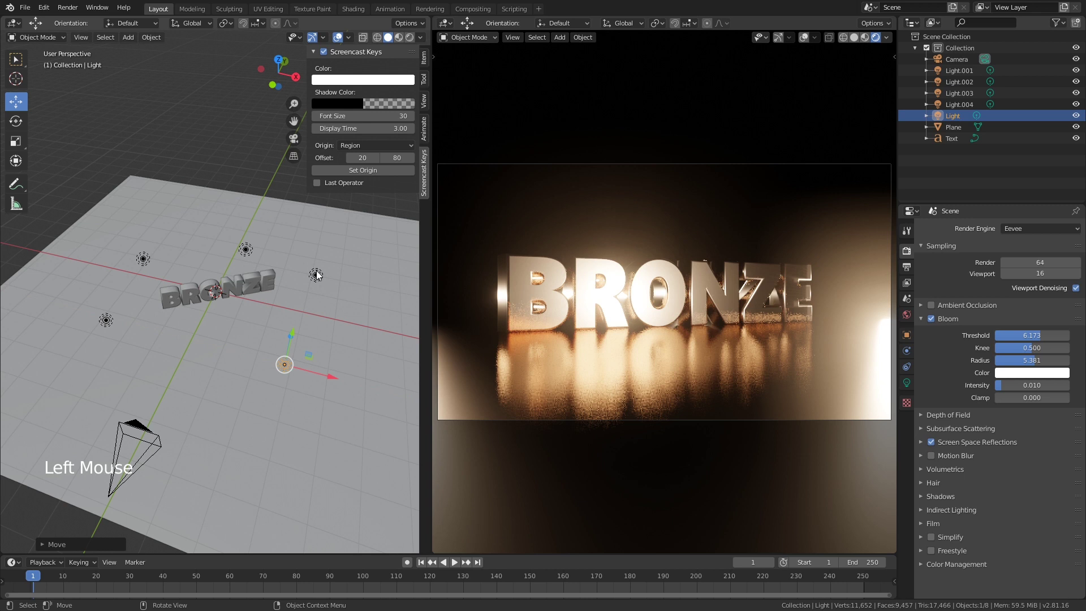
pyautogui.click(320, 278)
pyautogui.click(363, 281)
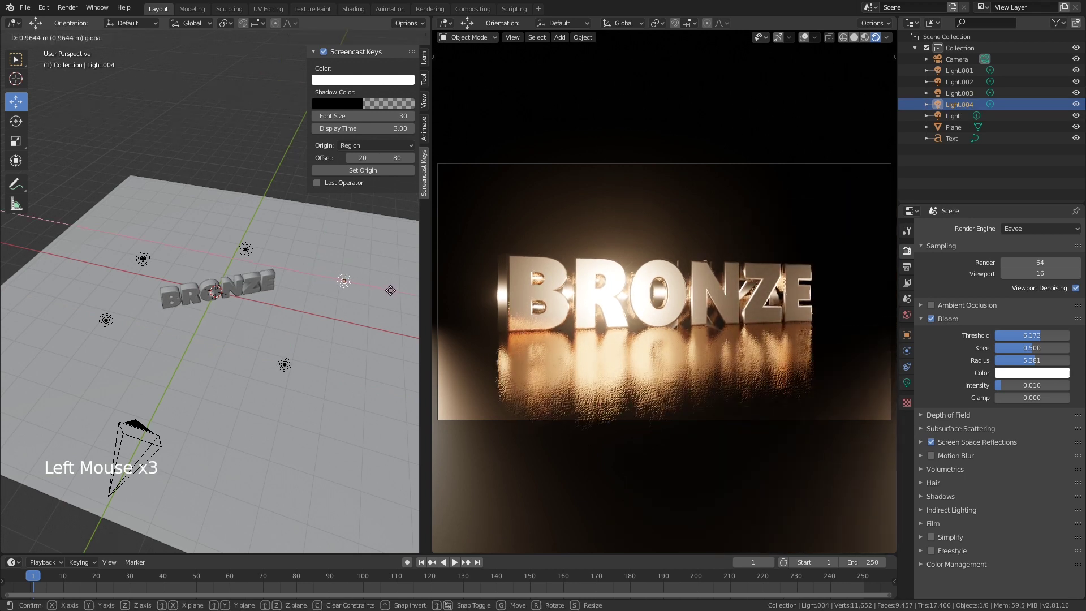
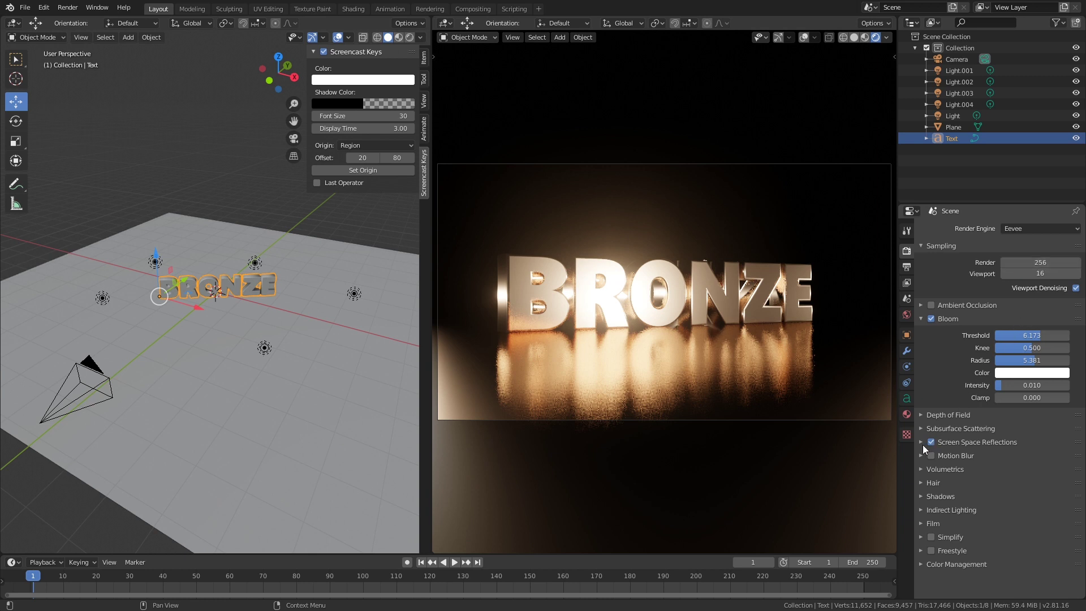
# Set Screen Space Reflections' Max Roughness to 0.164 for sharper floor reflections.
pyautogui.click(928, 448)
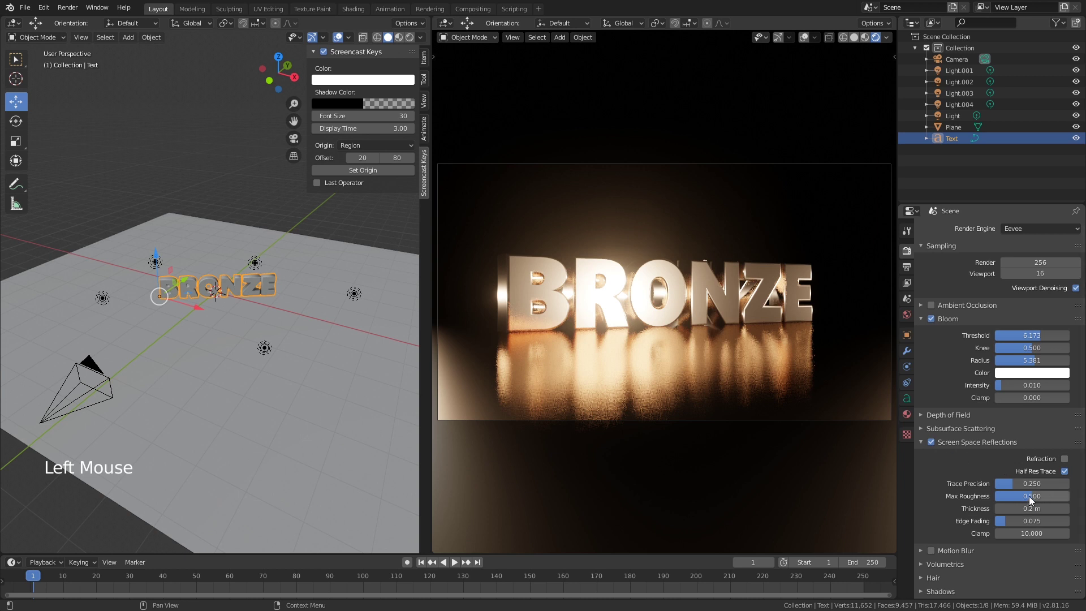
pyautogui.click(1033, 500)
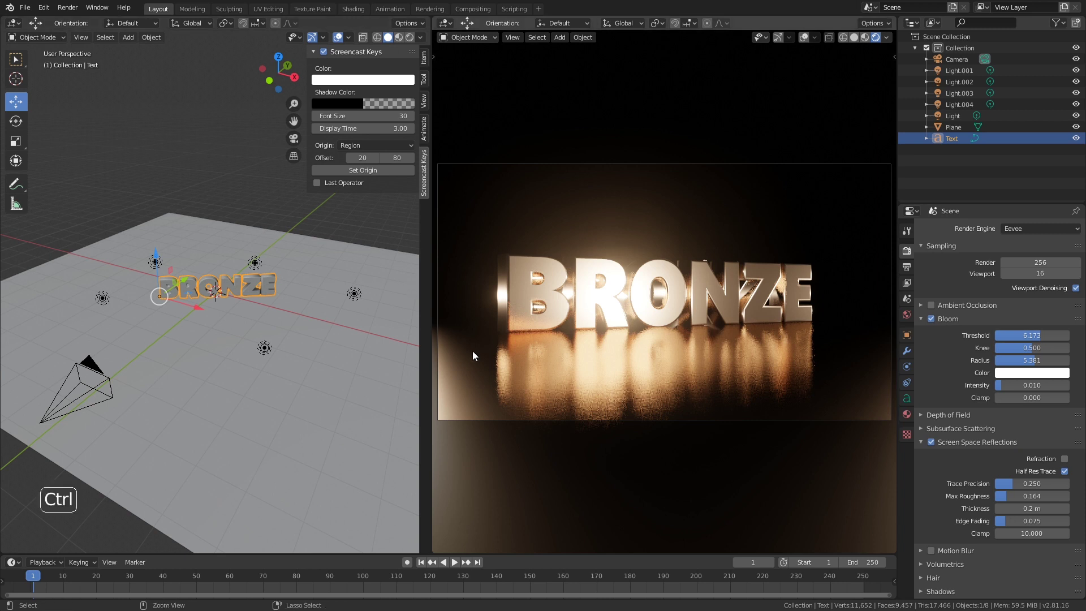
# Save the project with Ctrl+S and shift the camera about 0.22 m to reframe BRONZE.
pyautogui.press('ctrl+s')
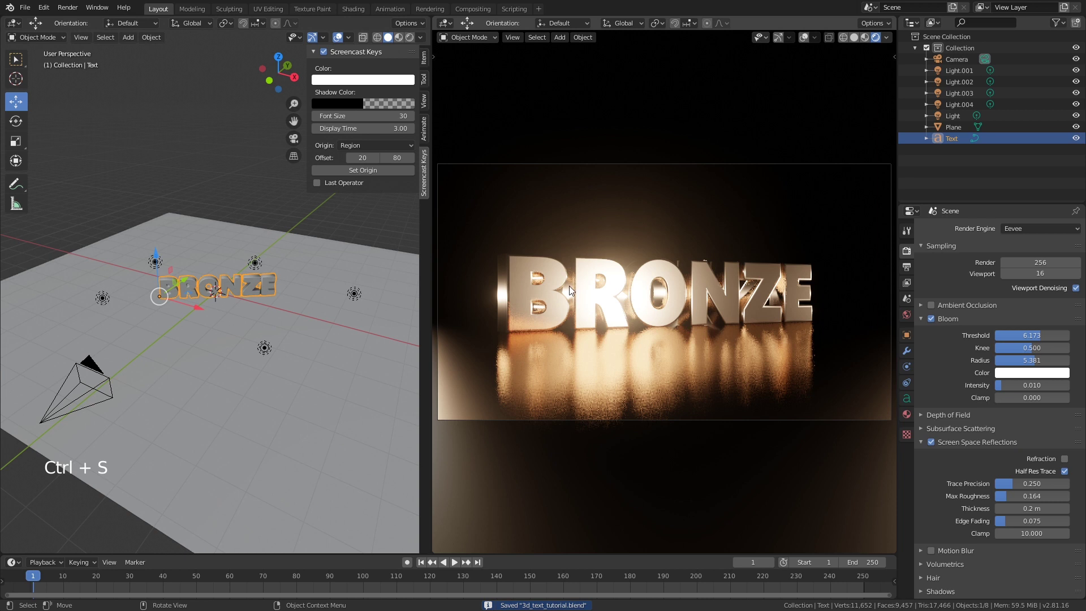
pyautogui.click(91, 370)
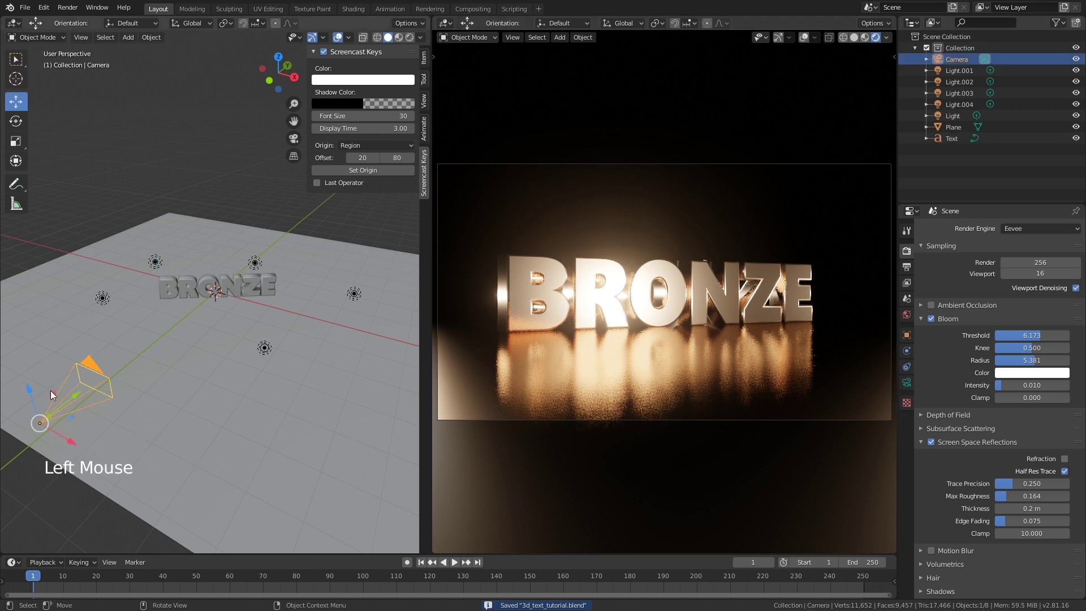
pyautogui.click(31, 391)
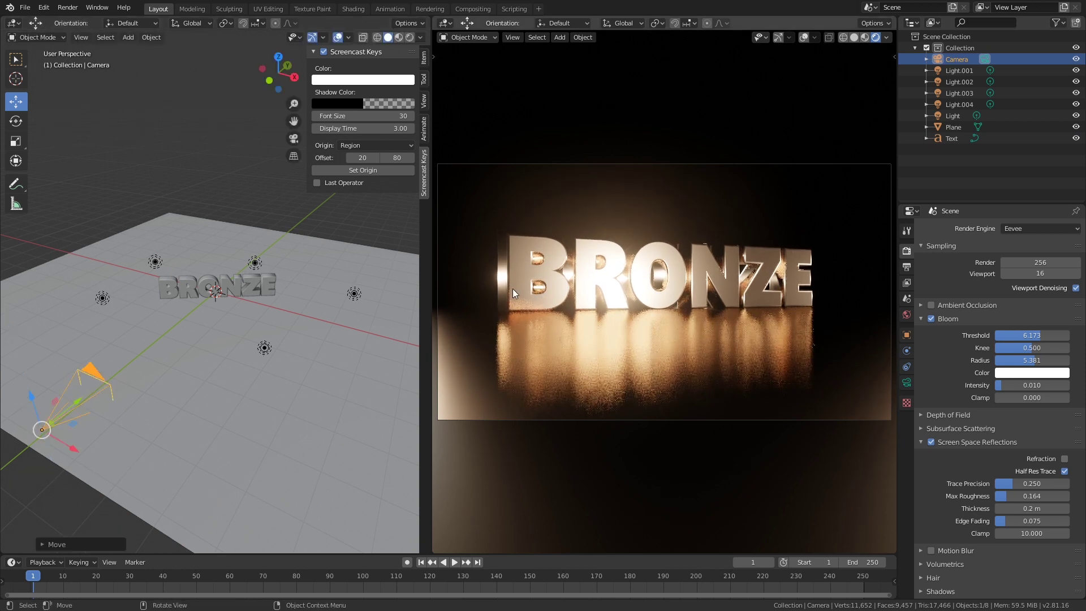
# Review the final bronze.png render in the Blender Render window, then close it.
pyautogui.middleClick(177, 332)
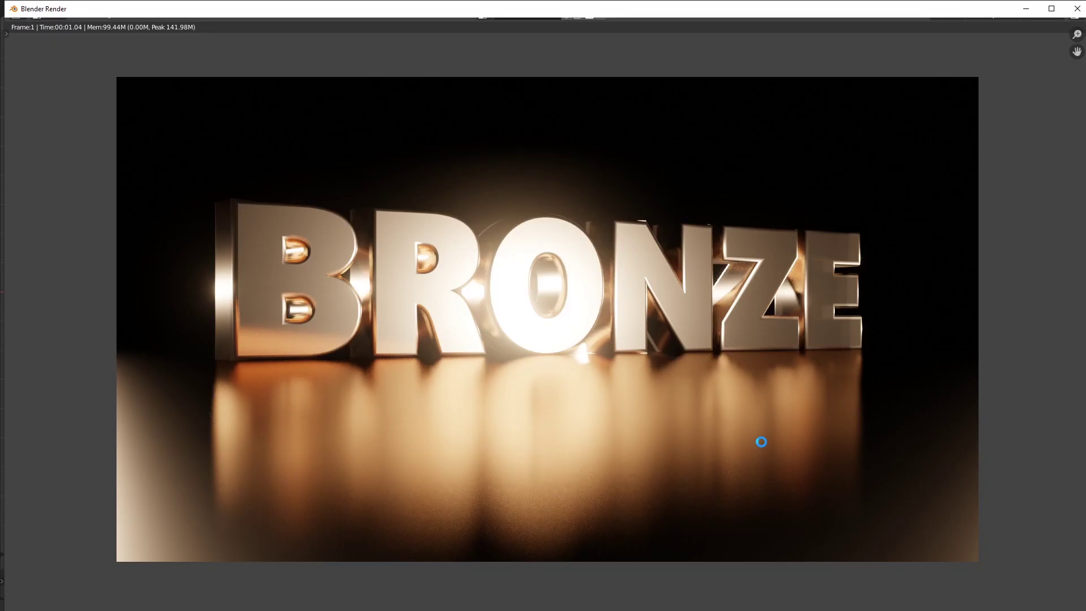
pyautogui.press('ctrl+z')
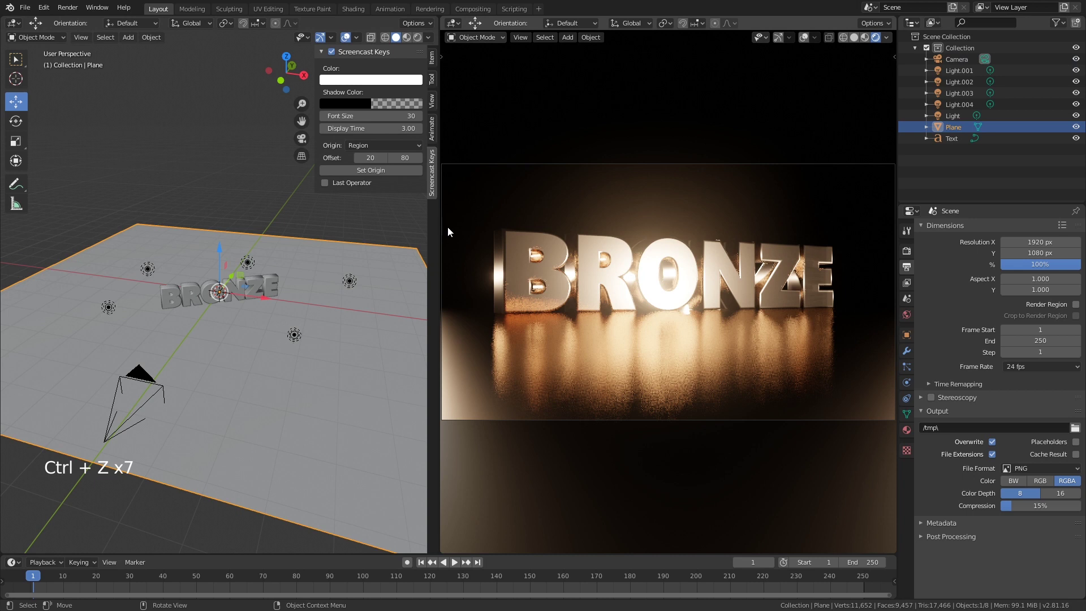